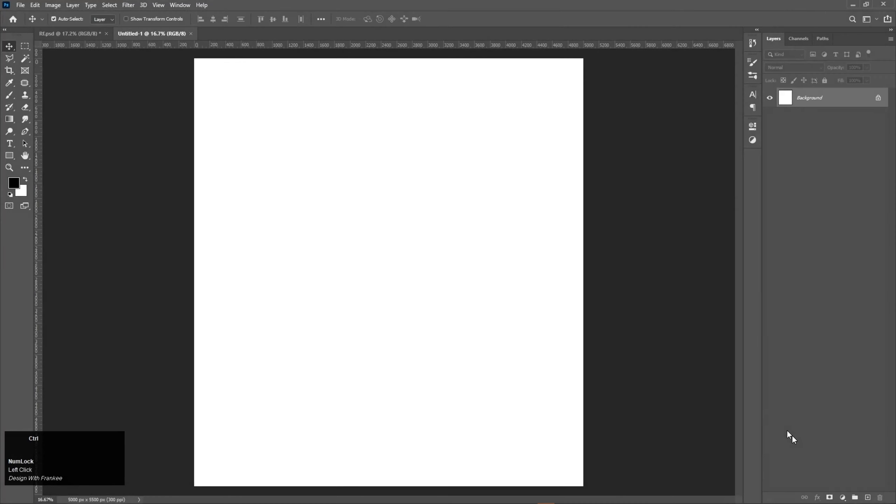
# Fit the poster in view and drag out a large square with the Rectangle Tool.
pyautogui.press('ctrl+0')
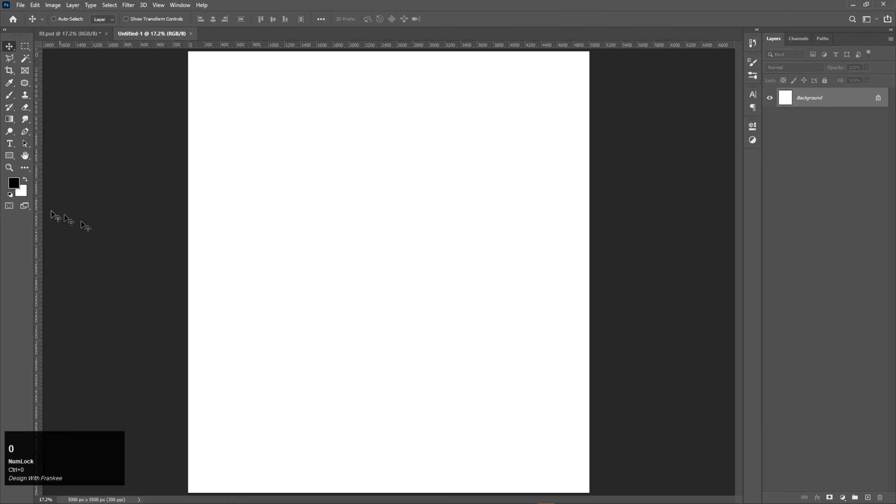
pyautogui.moveTo(12, 197); pyautogui.dragTo(857, 82)
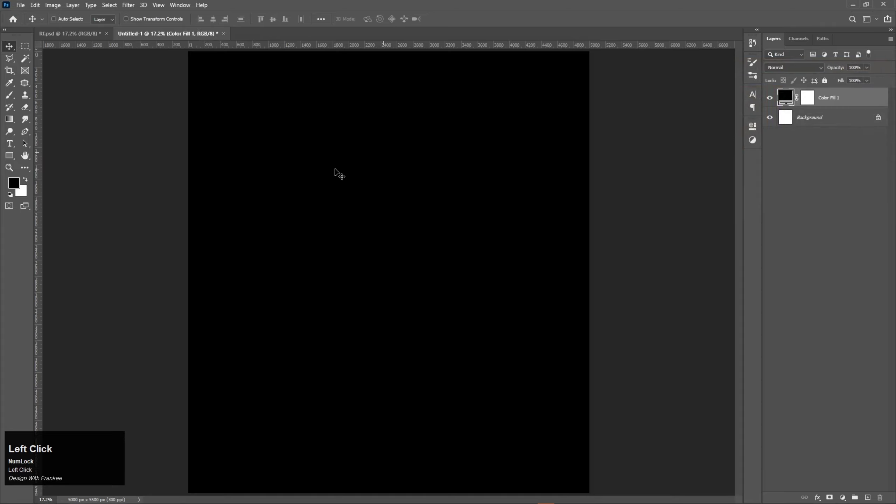
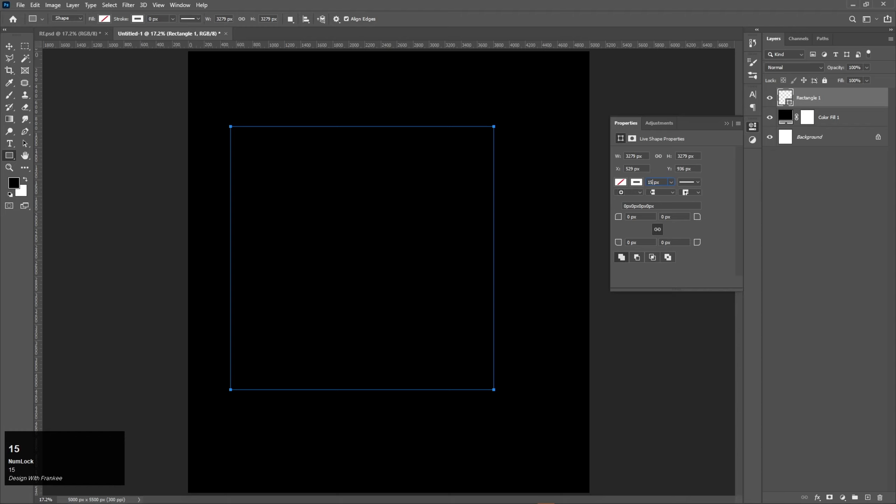
# Give the 3279 px square no fill and a 15 px white stroke, then commit it.
pyautogui.press('Return')
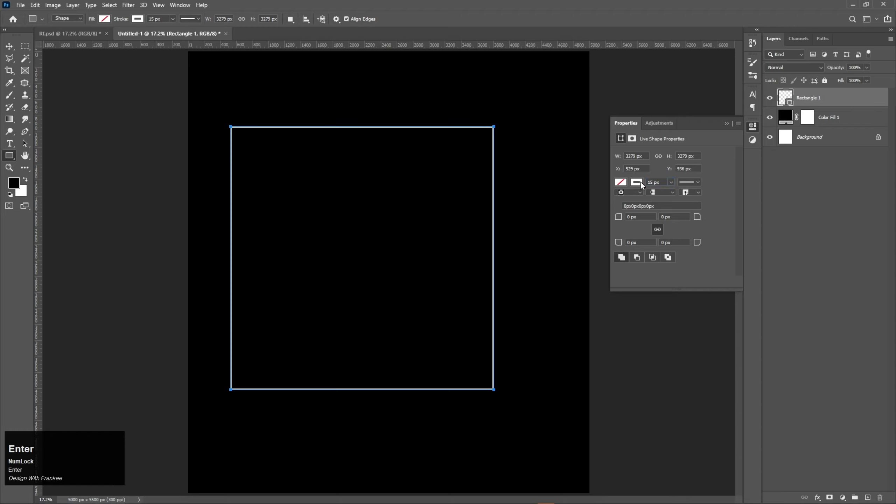
pyautogui.click(726, 130)
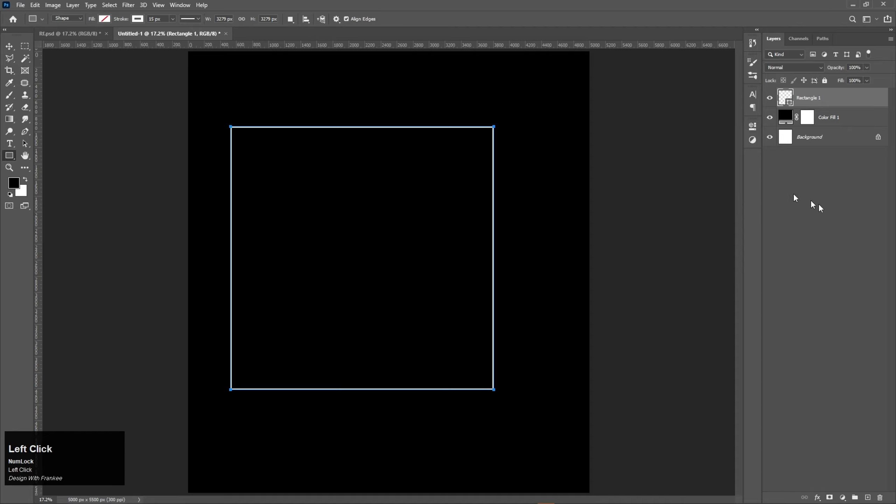
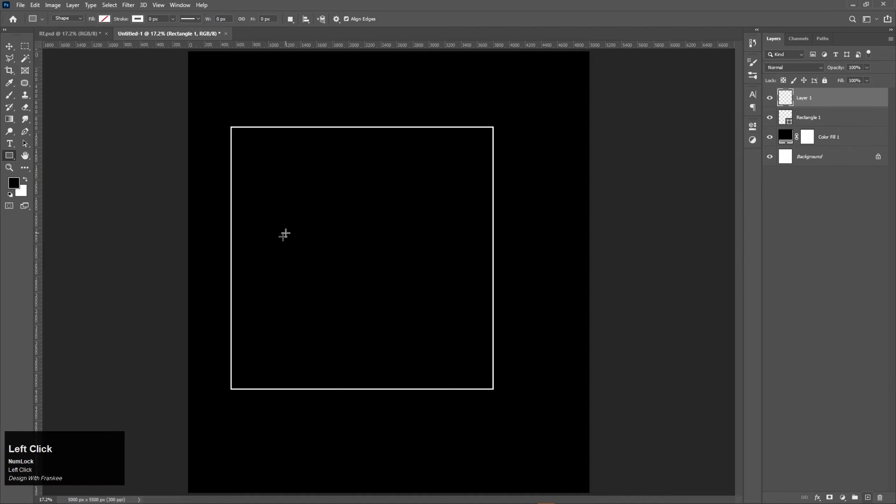
# Draw a 15 px white vertical line about 3337 px tall near the frame's left edge.
pyautogui.rightClick(5, 160)
pyautogui.moveTo(56, 195); pyautogui.dragTo(174, 21)
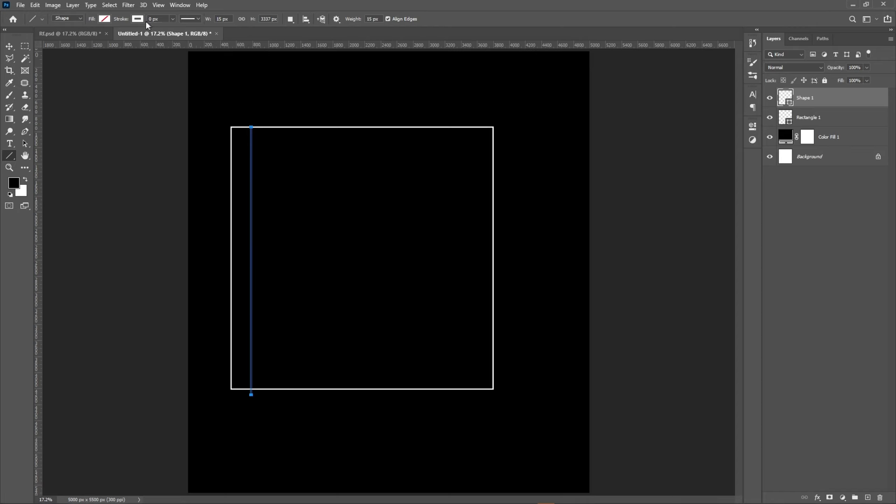
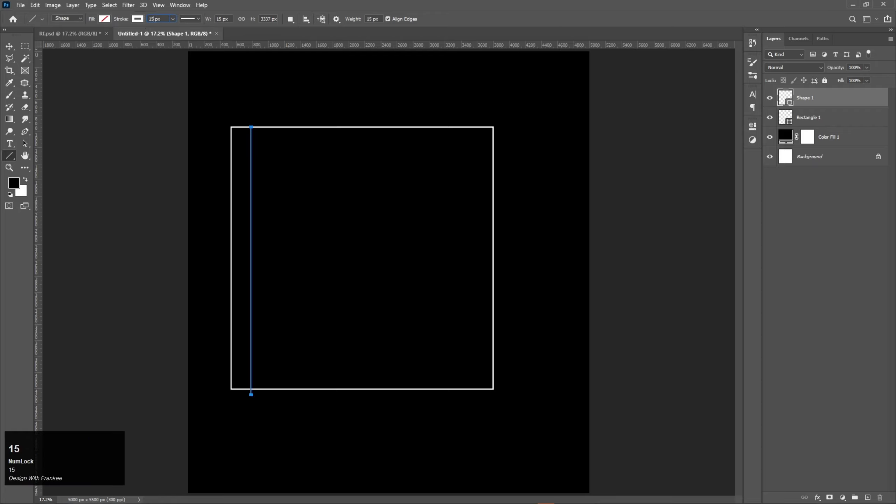
pyautogui.press('Return')
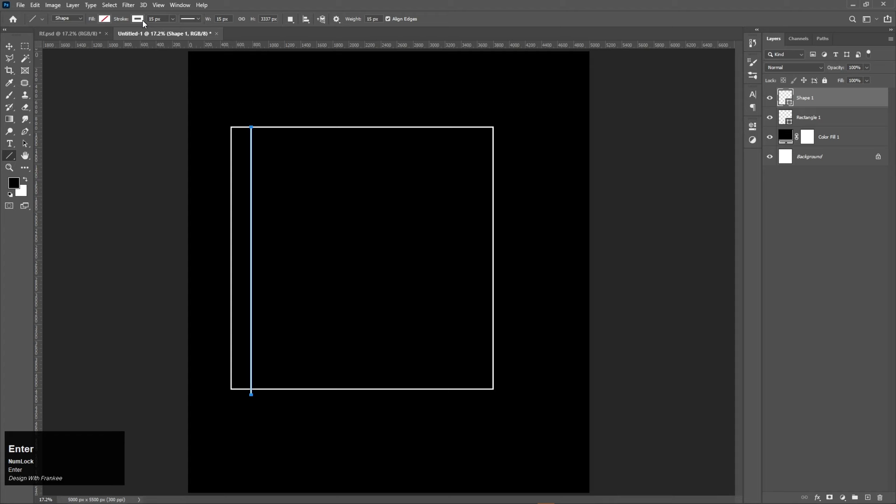
pyautogui.click(11, 52)
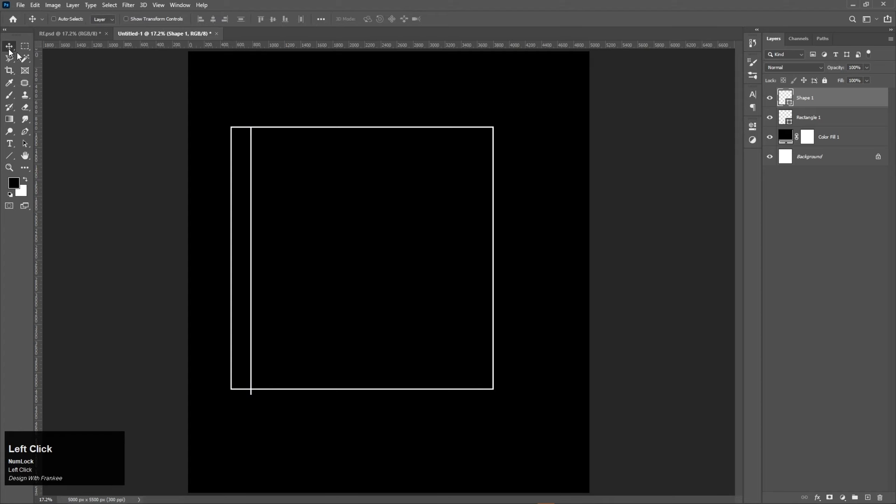
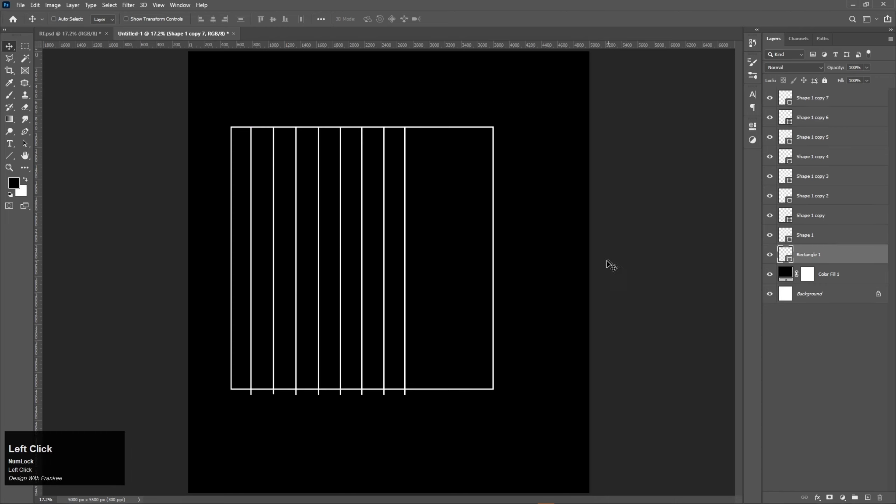
# Narrow the frame to about 2494 px and space the eight vertical lines evenly inside it.
pyautogui.press('ctrl+t')
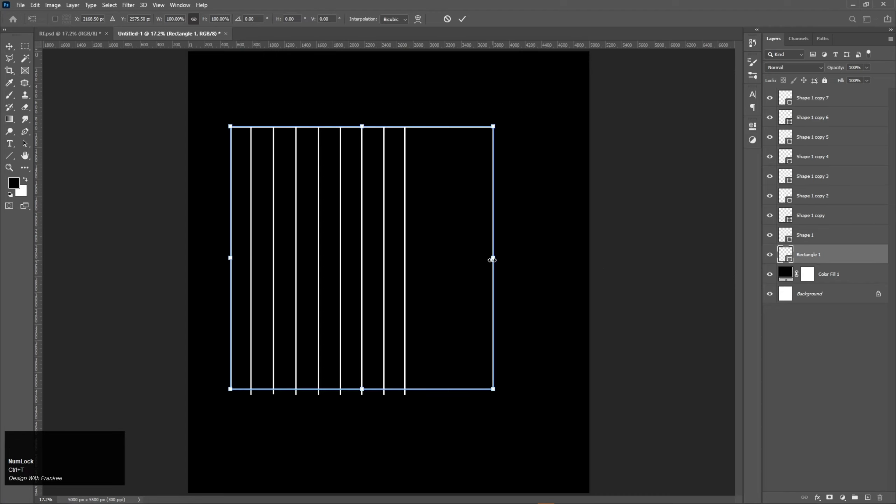
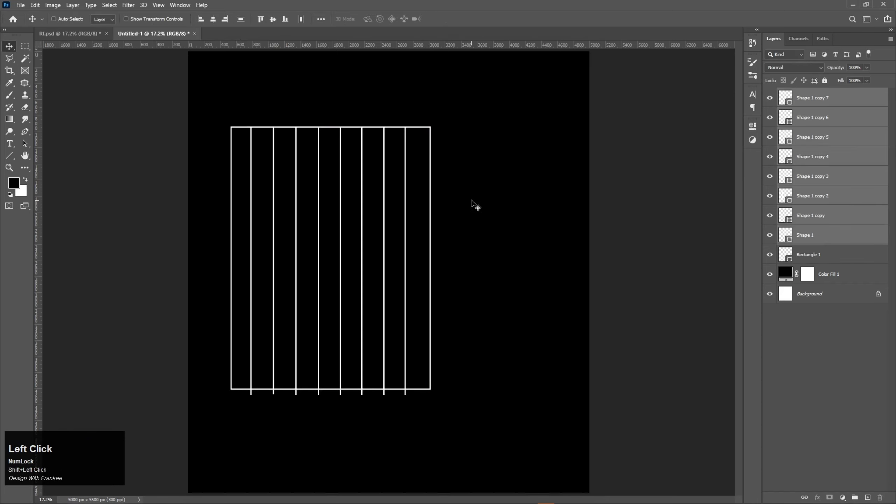
pyautogui.press('ctrl+t')
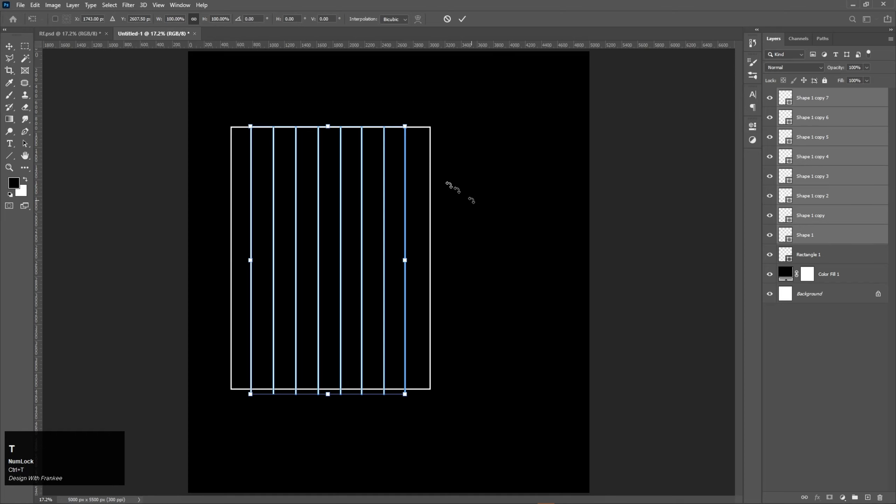
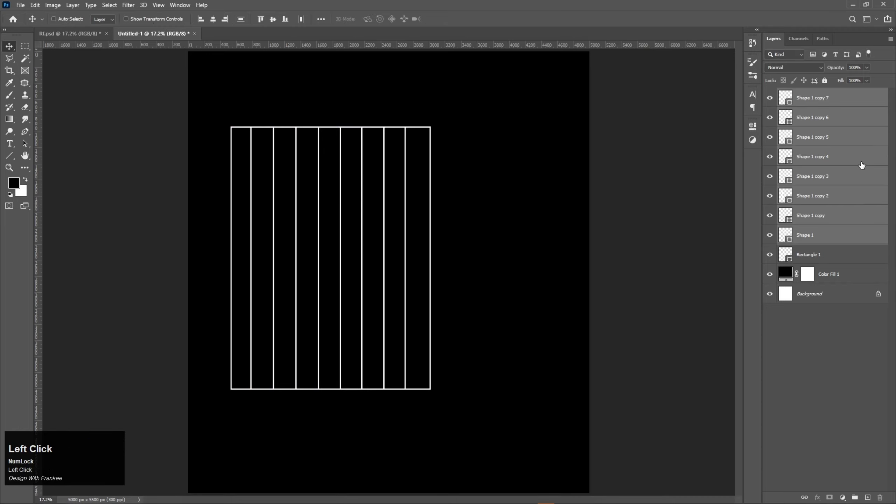
# Duplicate the vertical lines and rotate the copies 90° into eight horizontal grid lines.
pyautogui.press('ctrl+j')
pyautogui.press('ctrl+t')
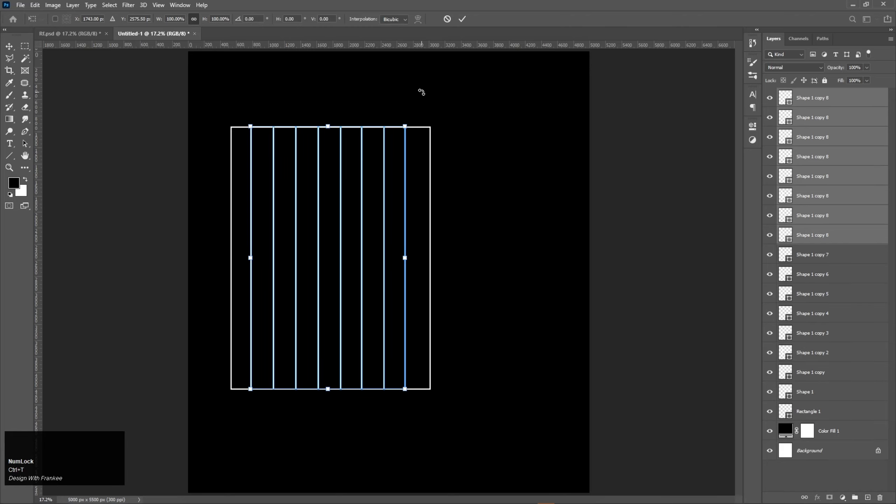
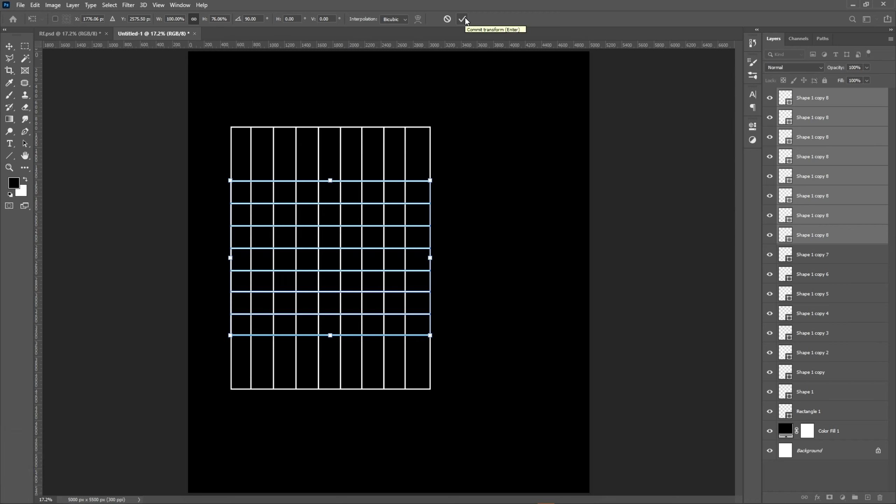
pyautogui.click(468, 21)
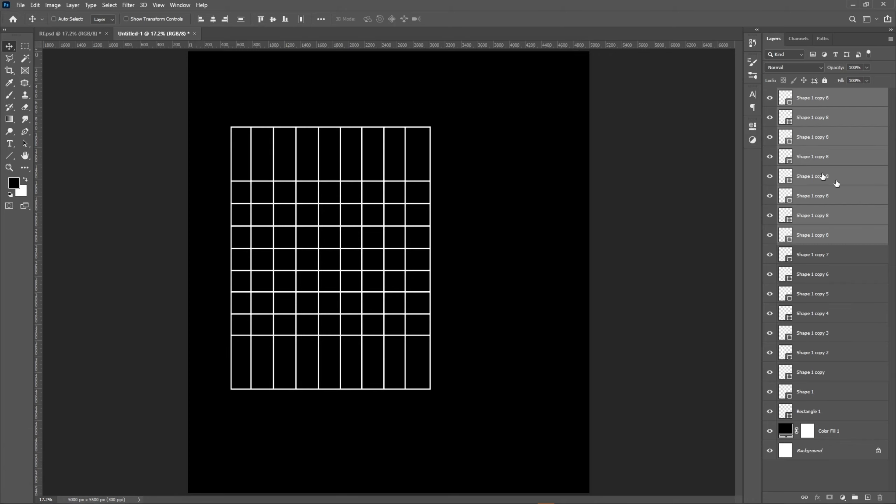
pyautogui.click(840, 181)
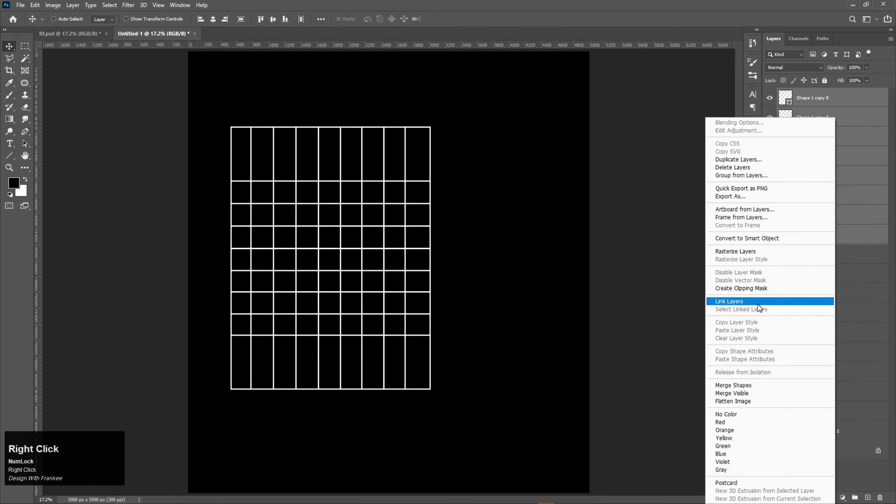
# Merge the horizontal lines into one shape and the vertical lines into another.
pyautogui.rightClick(761, 387)
pyautogui.click(762, 387)
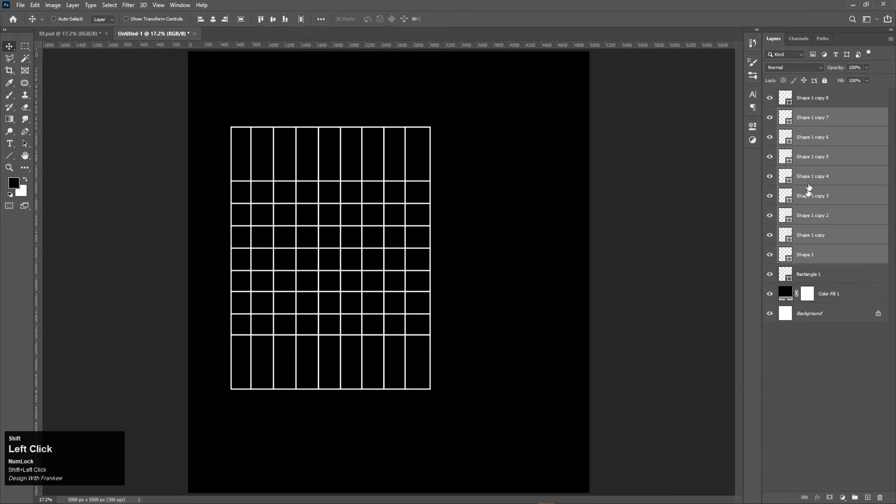
pyautogui.rightClick(813, 186)
pyautogui.click(728, 390)
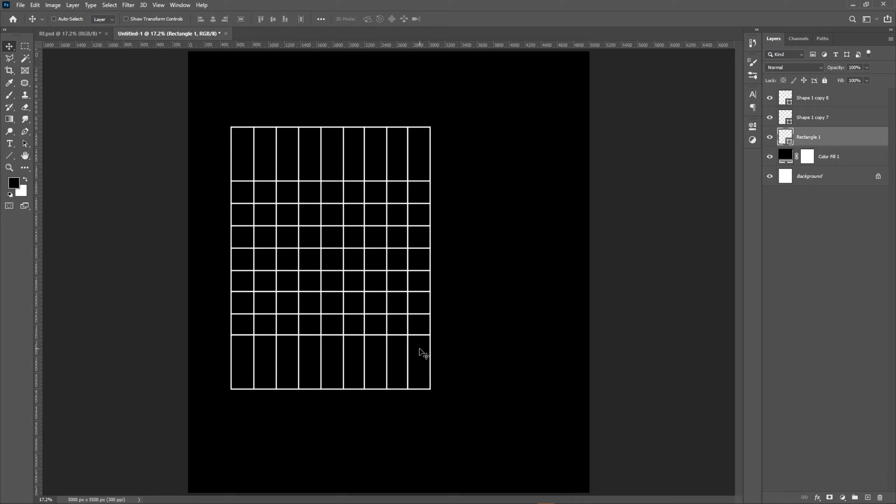
pyautogui.press('Delete')
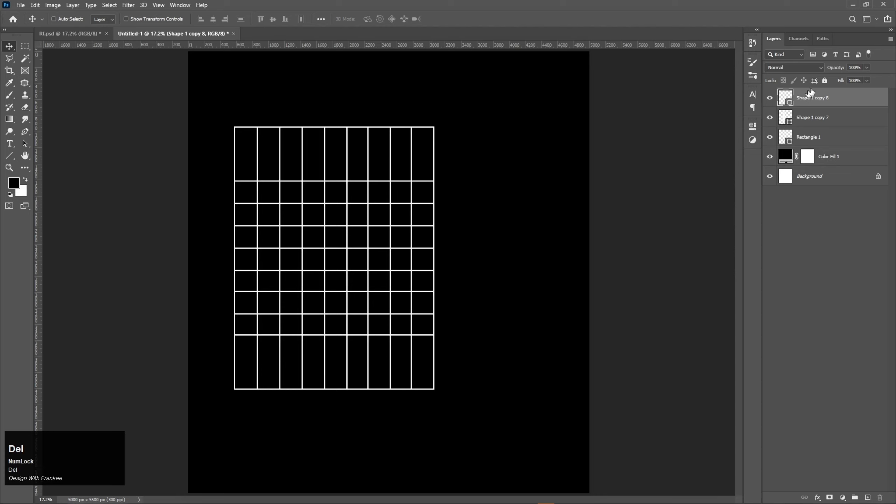
# Shorten the frame and vertical lines into a square grid of equal cells, then select all three layers.
pyautogui.click(815, 146)
pyautogui.press('ctrl+t')
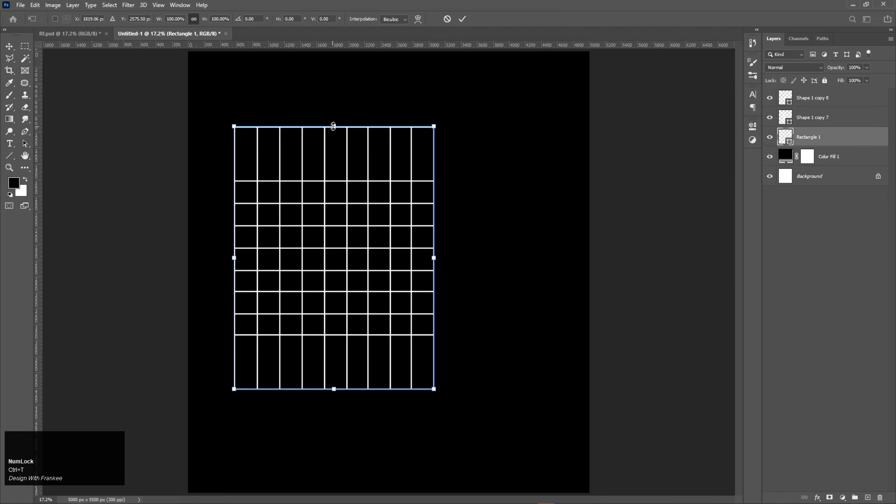
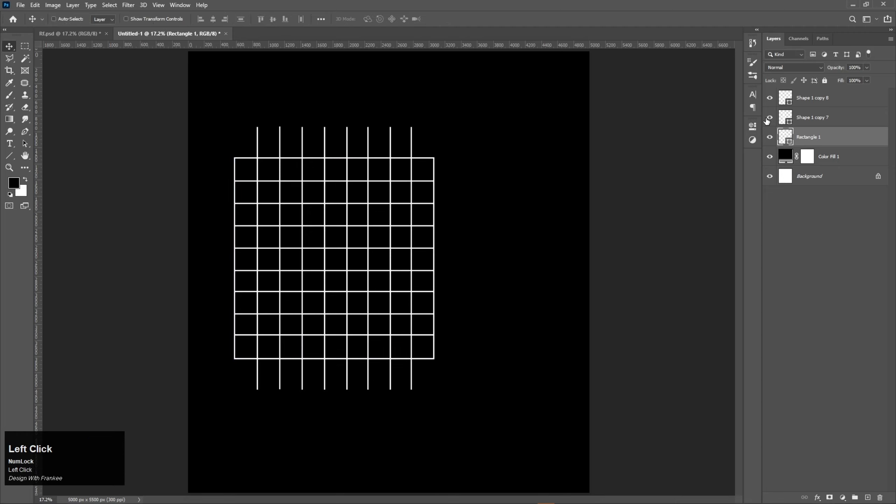
pyautogui.press('ctrl+t')
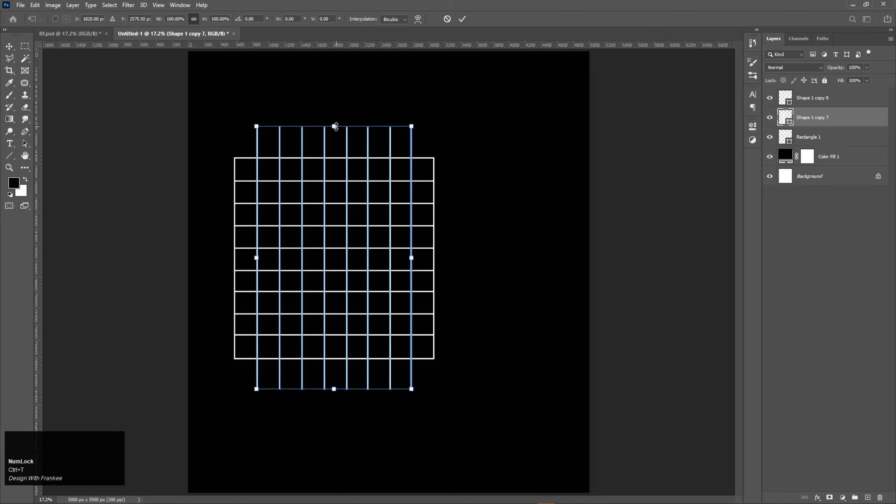
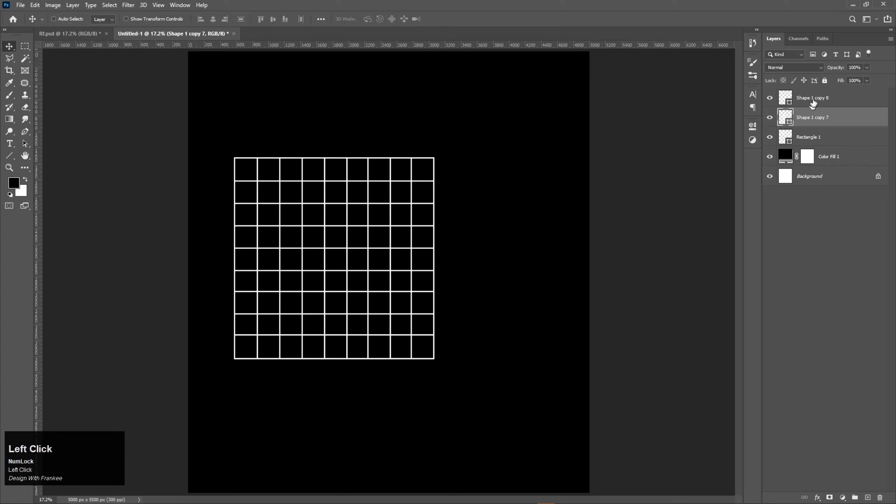
pyautogui.click(815, 101)
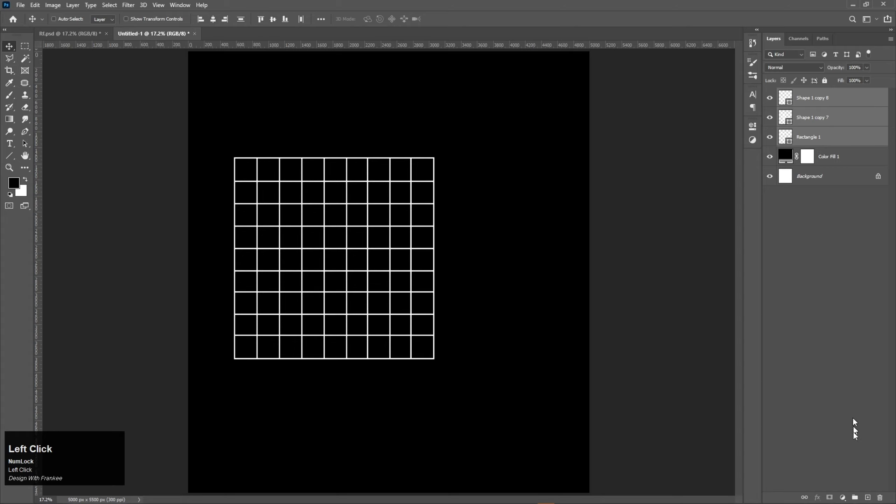
# Group the grid layers, move the grid lower right and offset the square frame copy up-left over it.
pyautogui.click(853, 497)
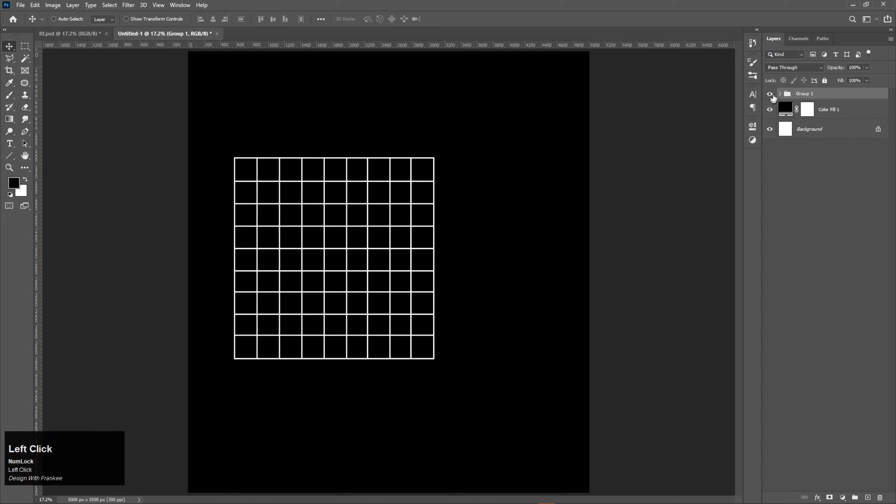
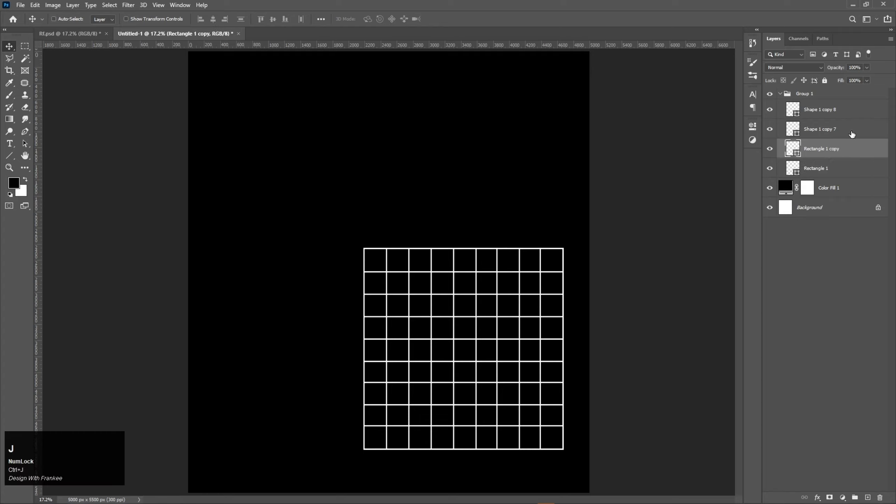
pyautogui.moveTo(842, 154); pyautogui.dragTo(779, 113)
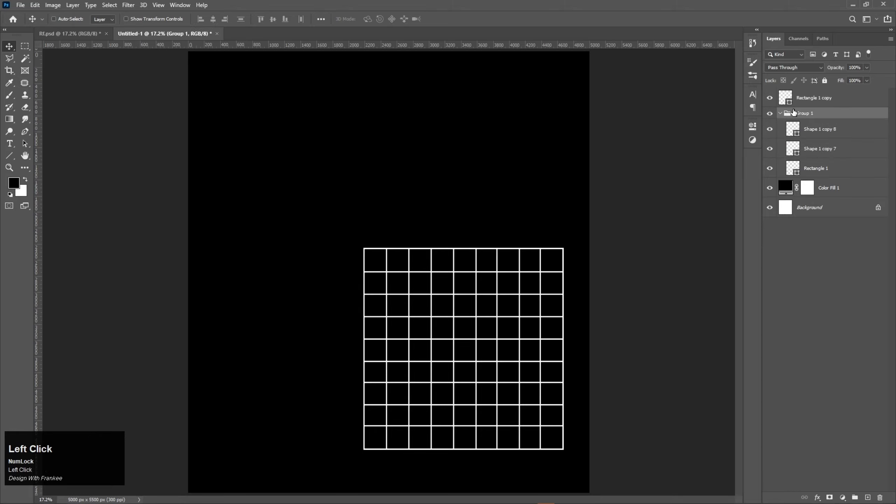
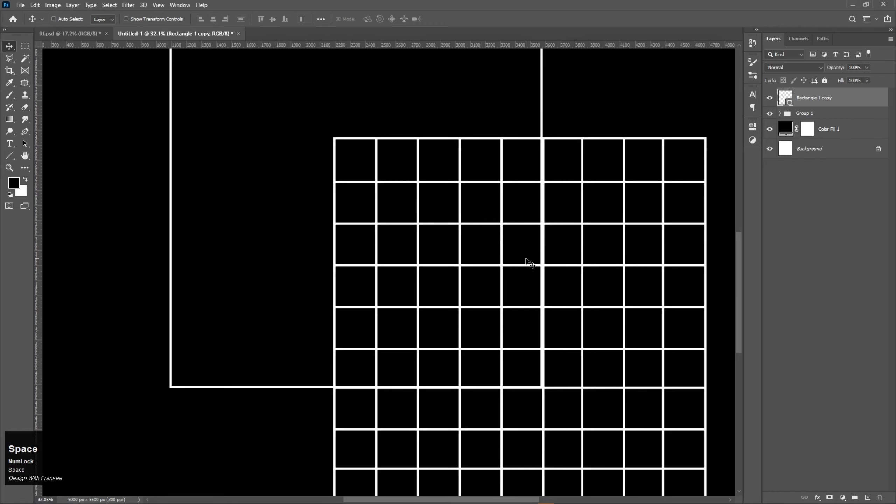
pyautogui.scroll(3)
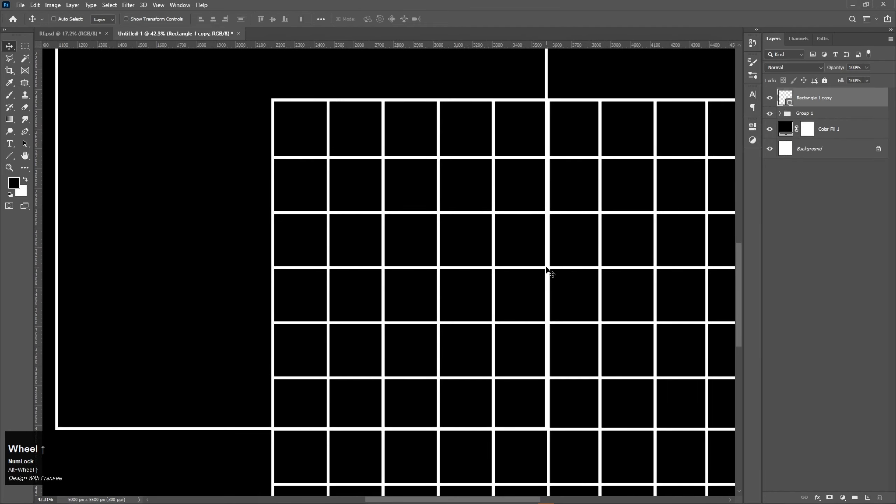
pyautogui.press('Right')
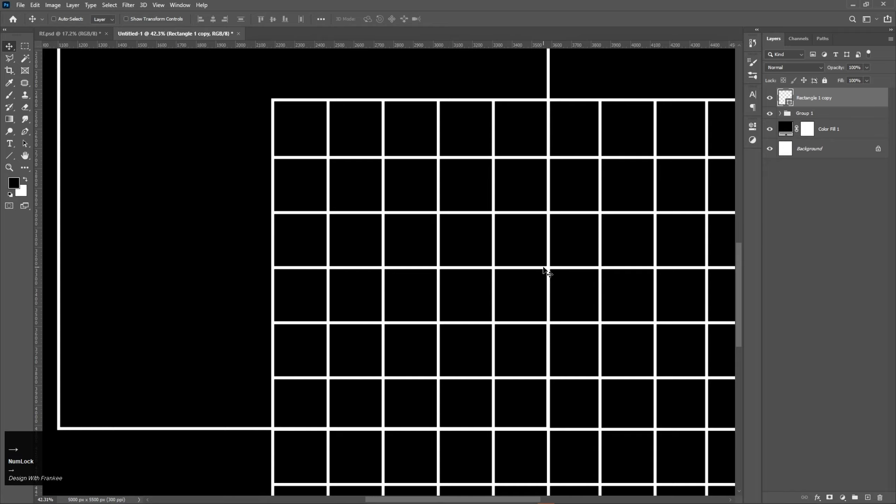
pyautogui.press('0')
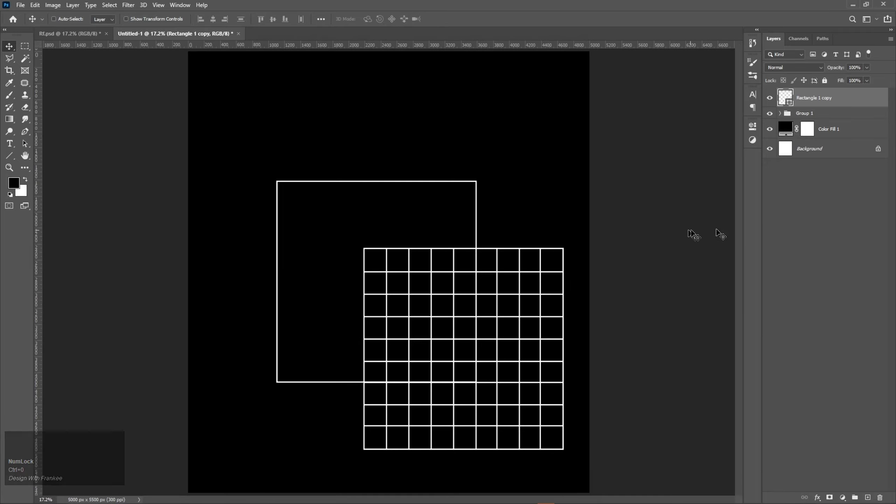
pyautogui.press('ctrl+0')
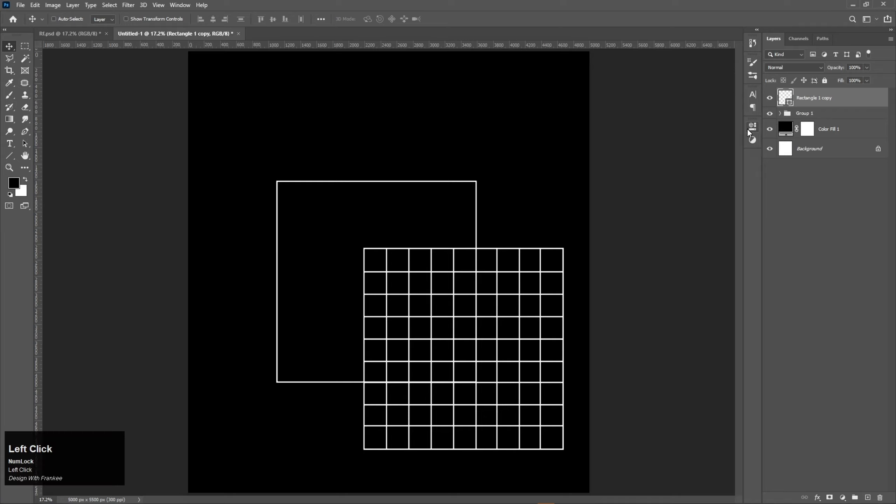
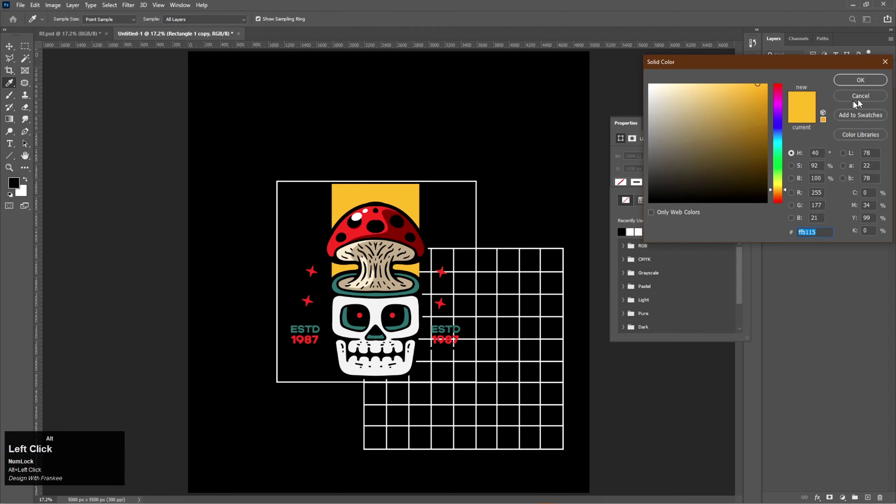
# Fill the frame yellow, then scale up the mushroom-skull artwork, frame and grid together.
pyautogui.click(863, 89)
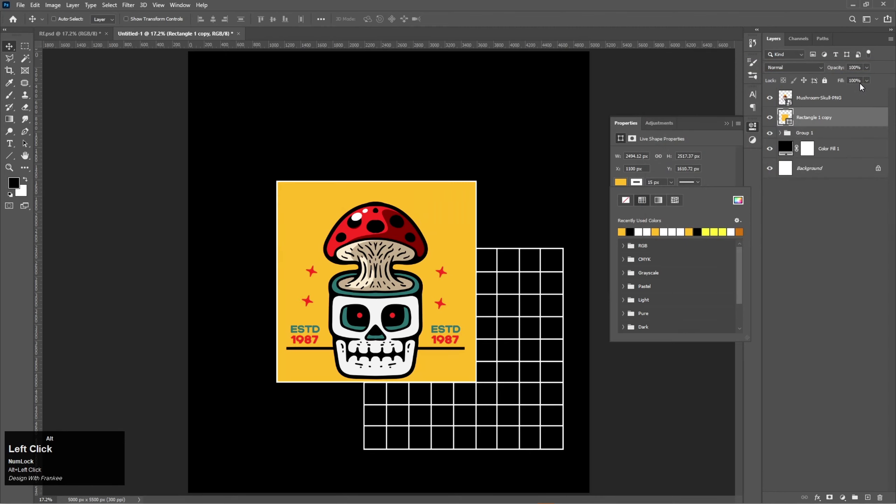
pyautogui.click(728, 127)
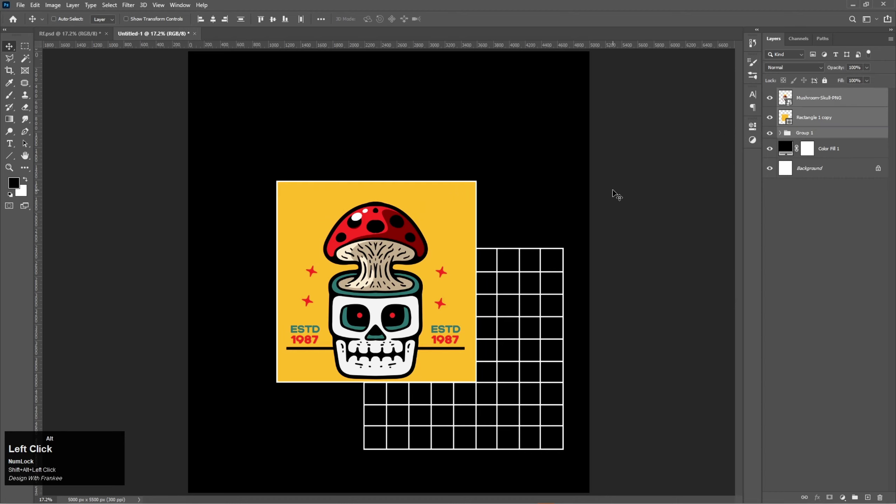
pyautogui.press('ctrl+alt+t')
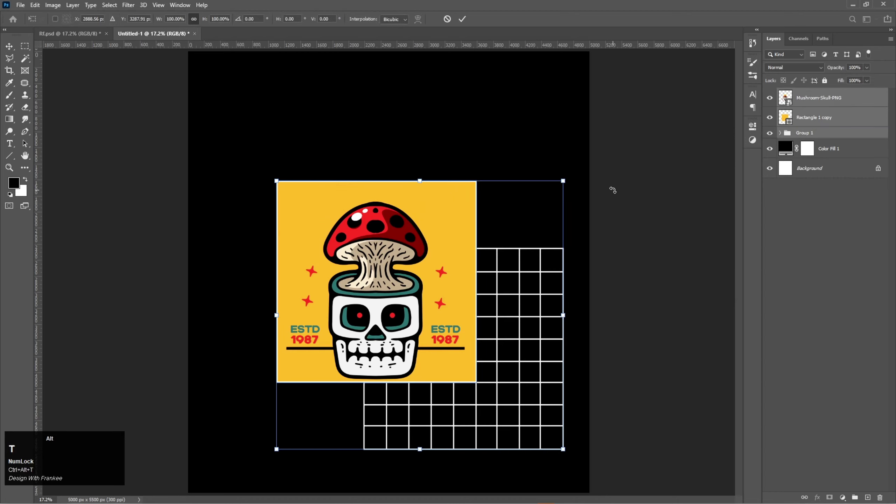
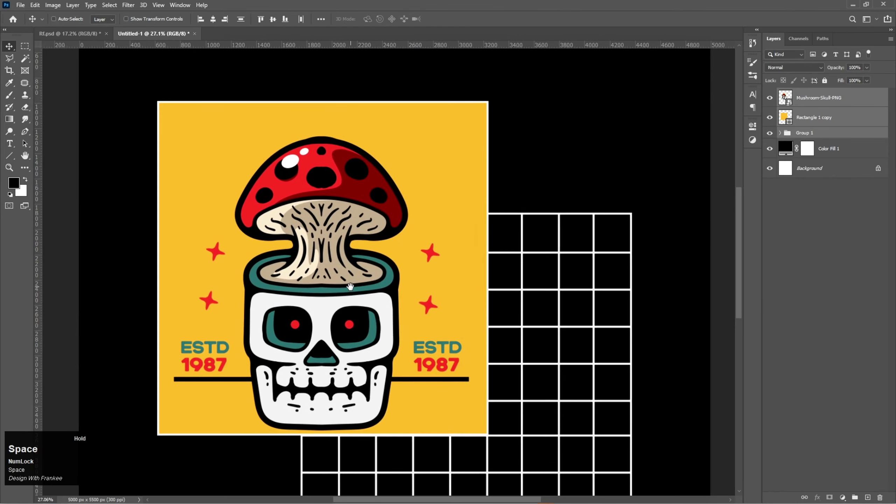
pyautogui.press('0')
pyautogui.click(840, 119)
pyautogui.click(837, 103)
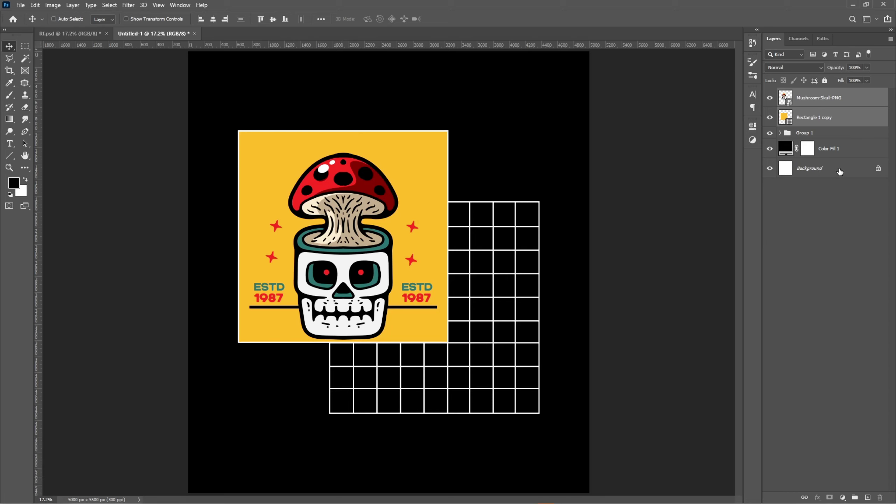
# Start a Horizontal Type layer above the artwork and begin typing MUSHROOM.
pyautogui.click(820, 106)
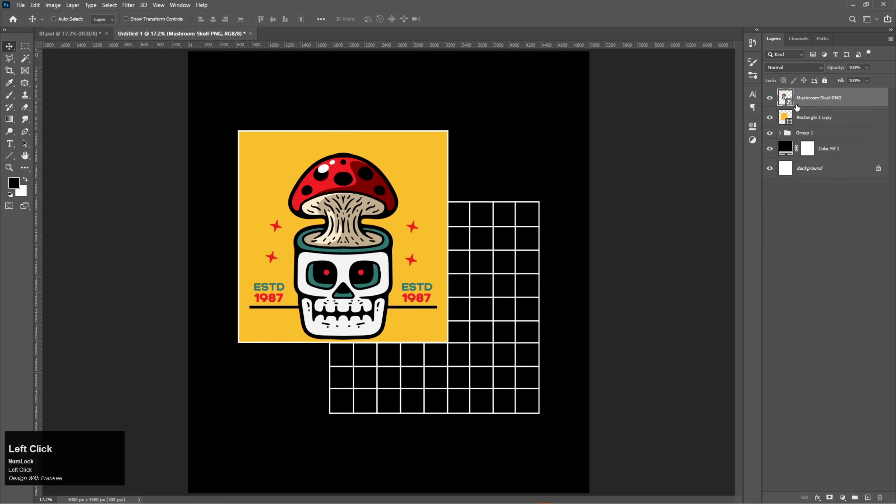
pyautogui.rightClick(10, 148)
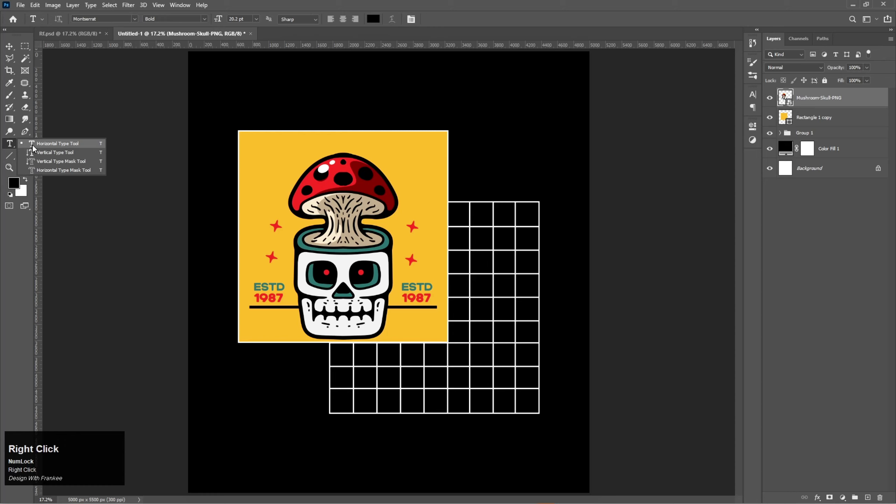
pyautogui.click(36, 148)
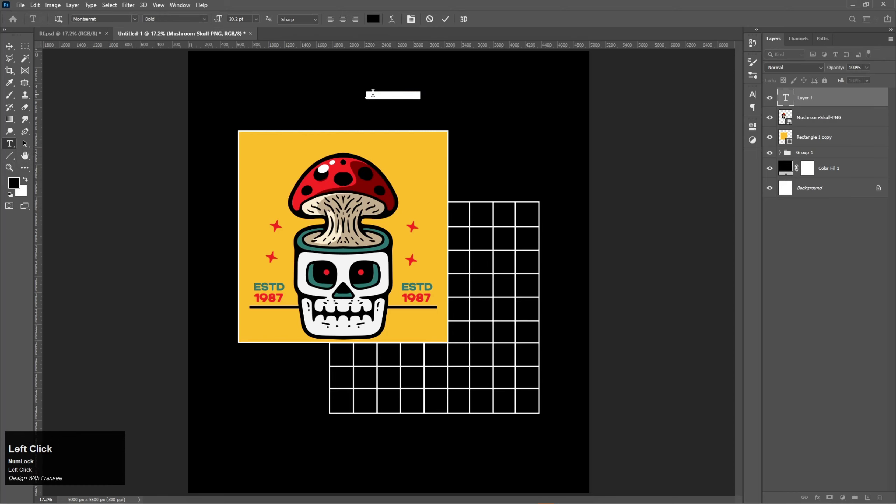
pyautogui.press('shift+m')
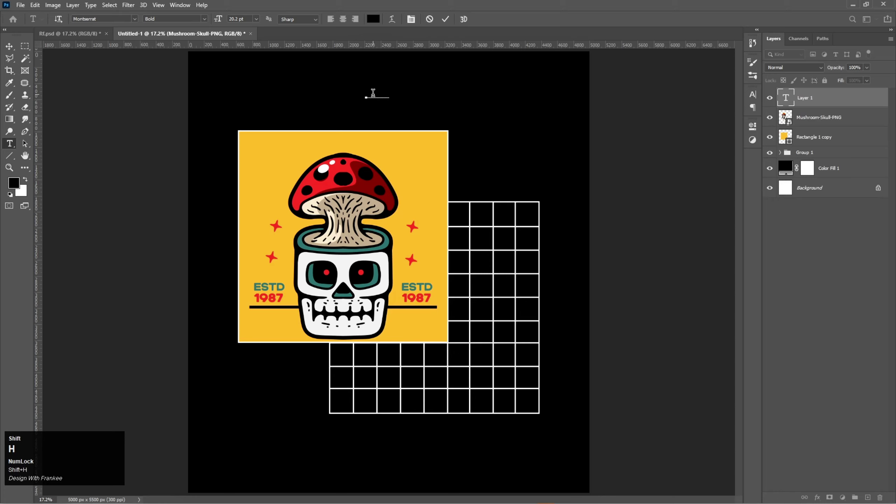
pyautogui.press('shift+o')
pyautogui.press('shift+m')
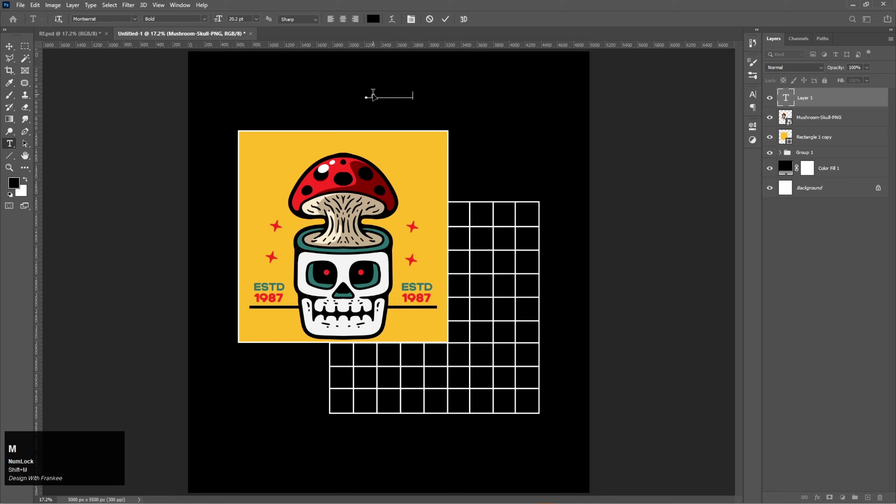
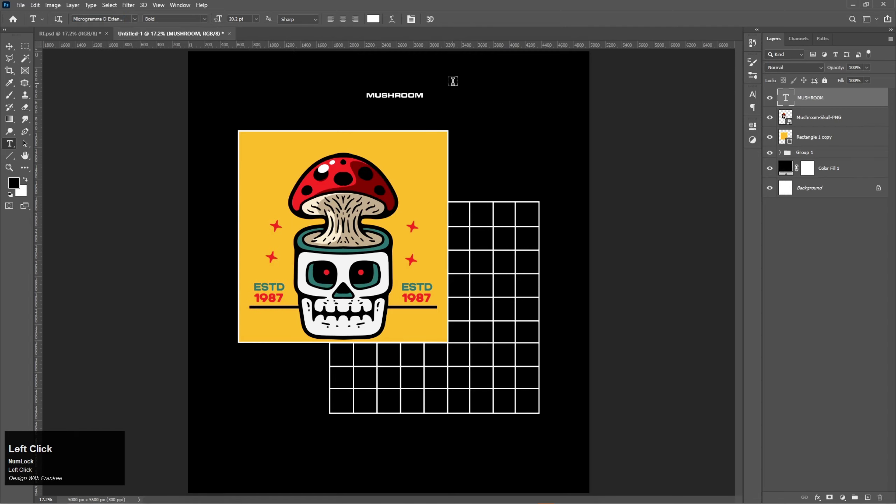
# Rotate MUSHROOM 90° and scale it to run down the yellow frame's left edge, aligned with smart guides.
pyautogui.press('v')
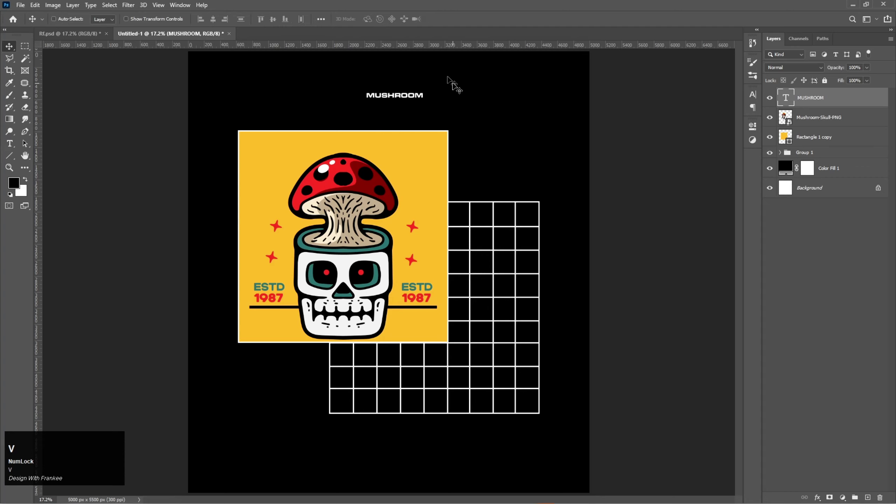
pyautogui.press('ctrl+t')
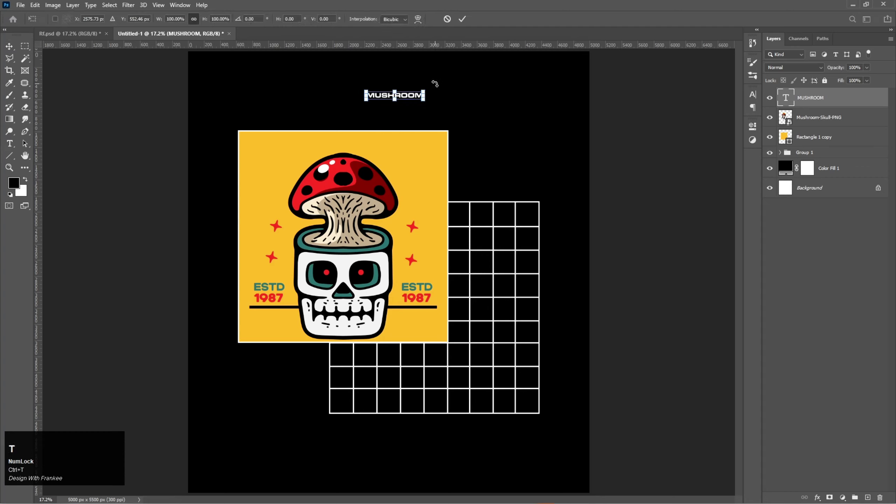
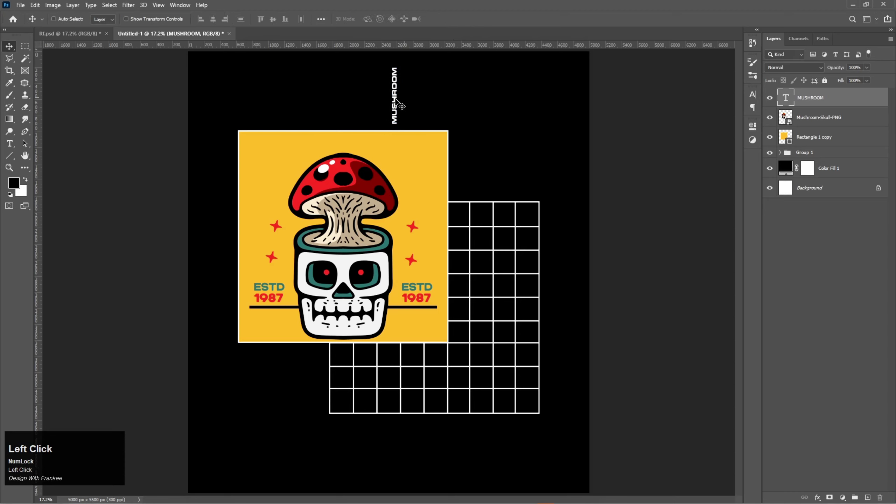
pyautogui.press('ctrl+t')
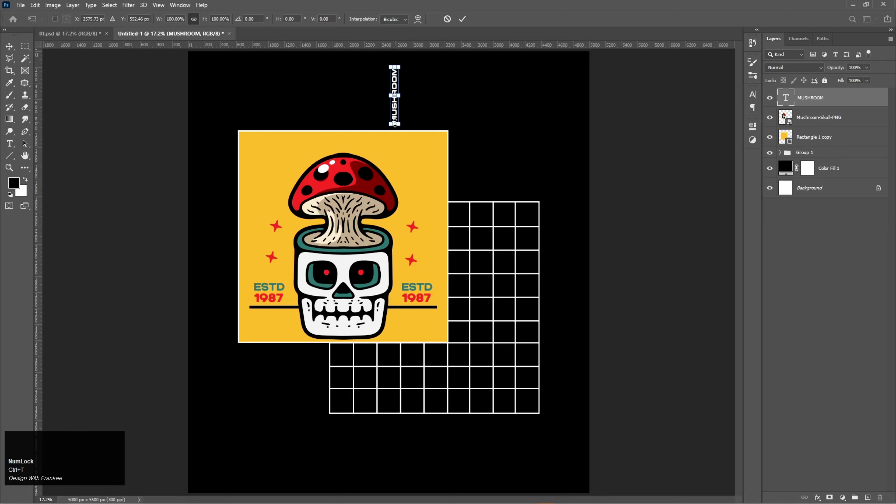
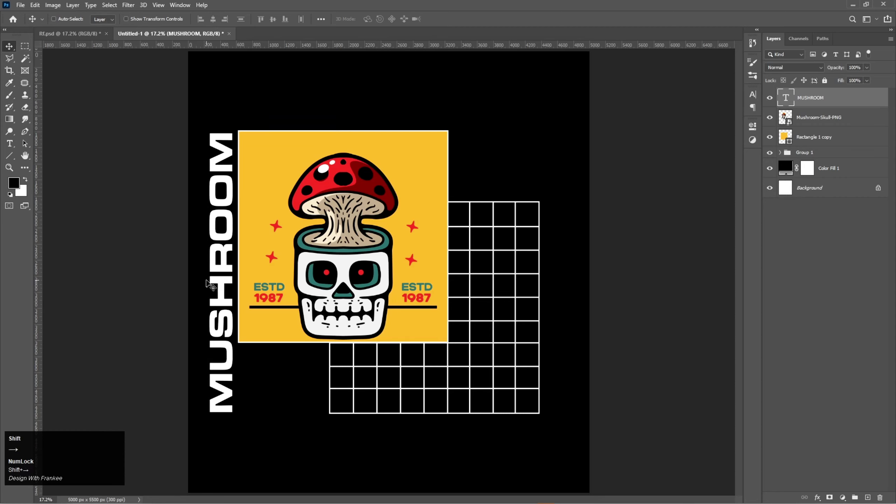
pyautogui.press('ctrl+t')
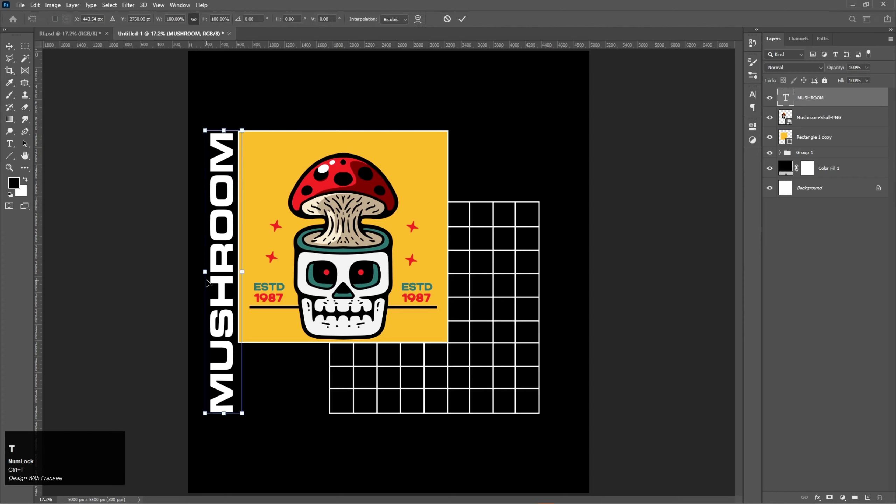
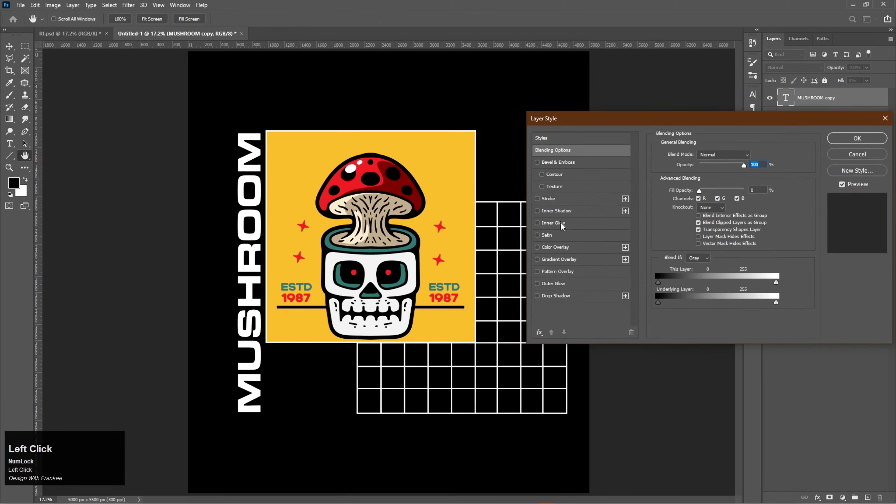
# Give the MUSHROOM copy a 15 px white stroke with 0% fill and place it beside the original.
pyautogui.click(564, 202)
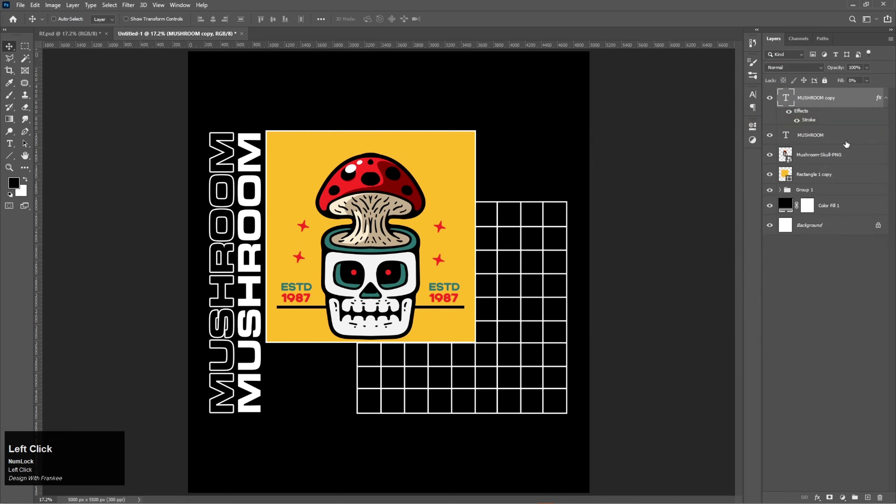
pyautogui.click(890, 107)
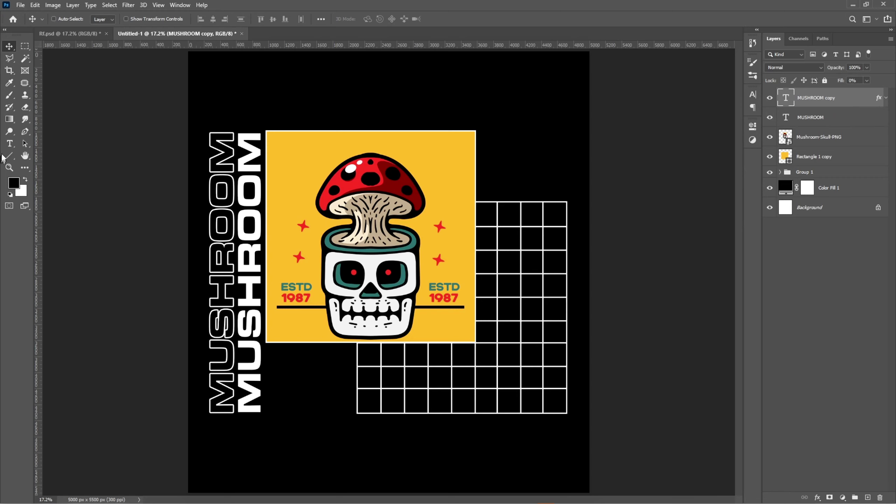
# Add a horizontal LOREM text layer with the Type tool and select all its characters.
pyautogui.rightClick(9, 147)
pyautogui.click(33, 146)
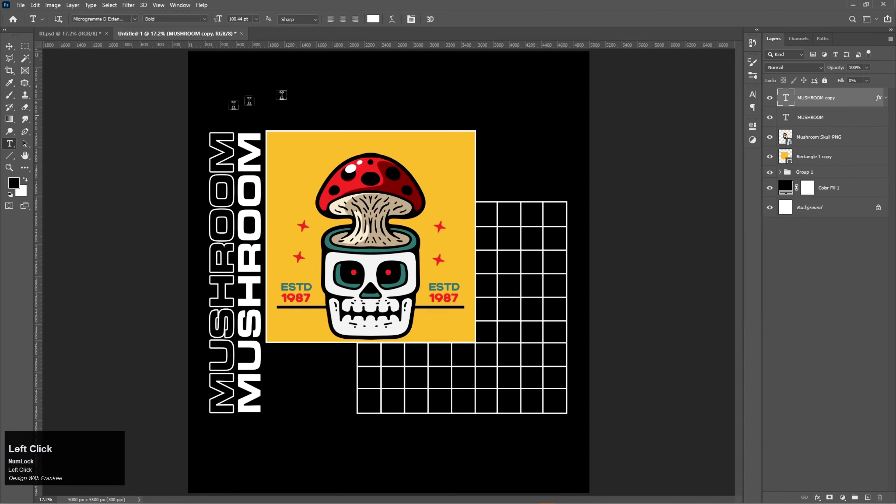
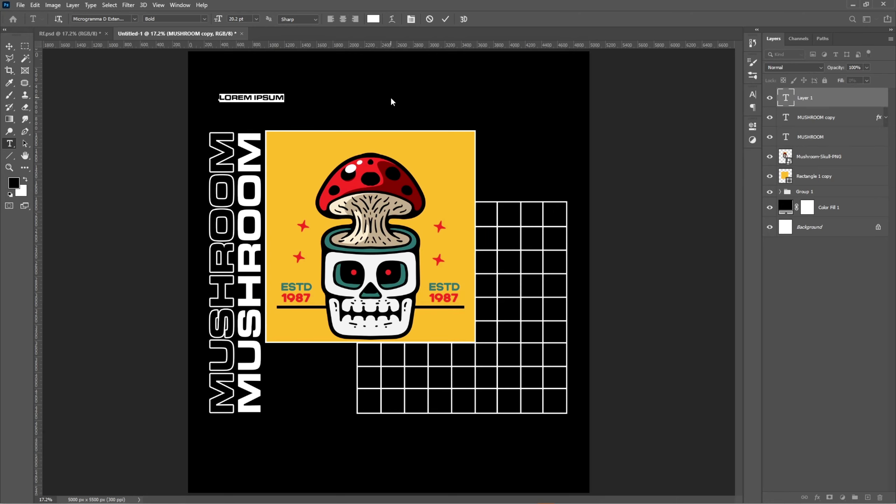
pyautogui.click(394, 101)
pyautogui.press('shift+l')
pyautogui.press('shift+o')
pyautogui.press('shift+r')
pyautogui.press('shift+m')
pyautogui.press('ctrl+a')
# Set LOREM to Montserrat Medium, commit it, and begin enlarging it for the top left.
pyautogui.click(138, 20)
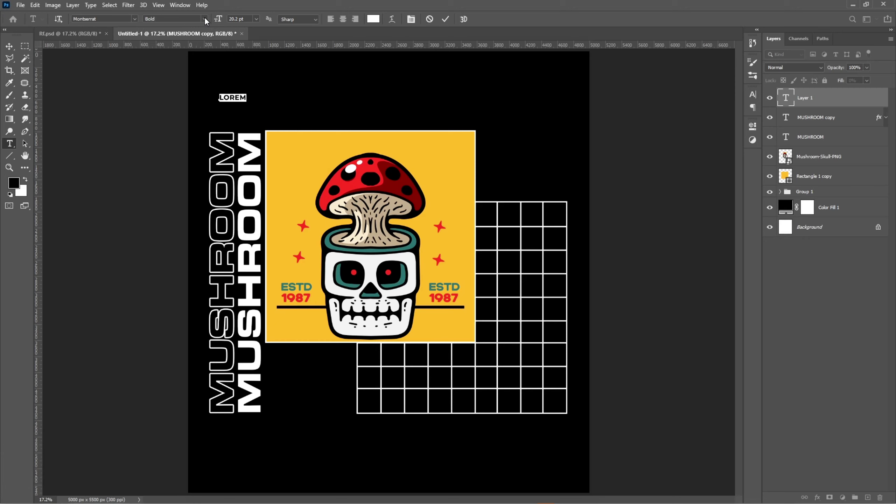
pyautogui.click(208, 21)
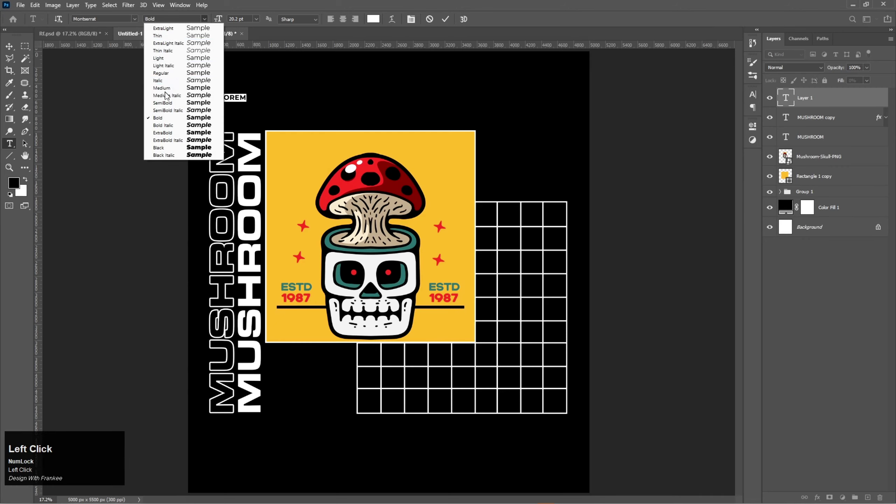
pyautogui.click(168, 90)
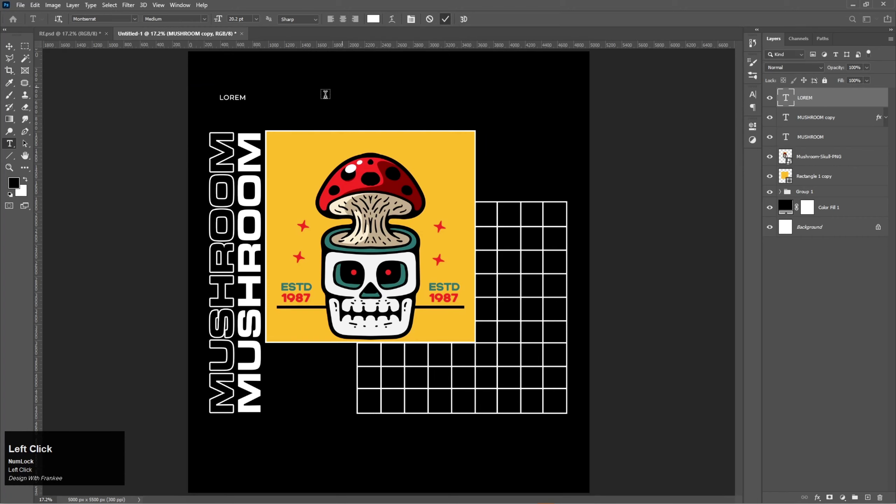
pyautogui.press('v')
pyautogui.press('ctrl+t')
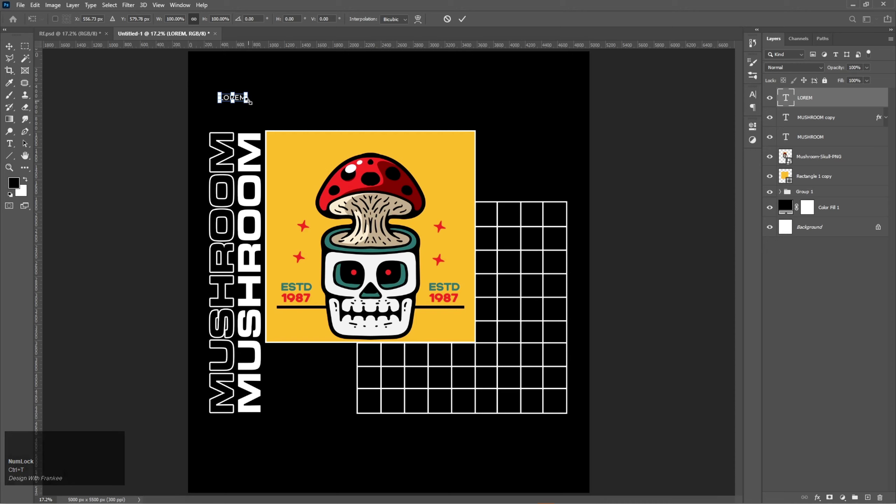
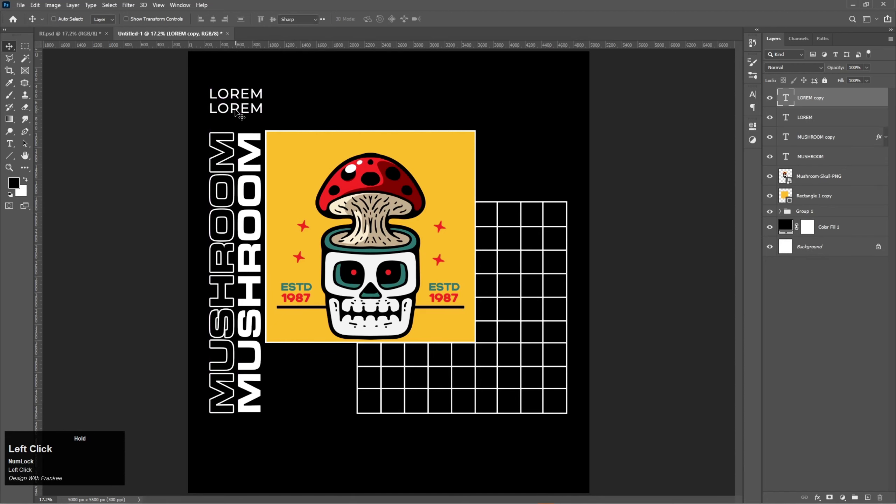
# Retype the duplicated heading as IPSEM and select the whole word.
pyautogui.press('shift+i')
pyautogui.press('shift+p')
pyautogui.press('shift+s')
pyautogui.press('shift+m')
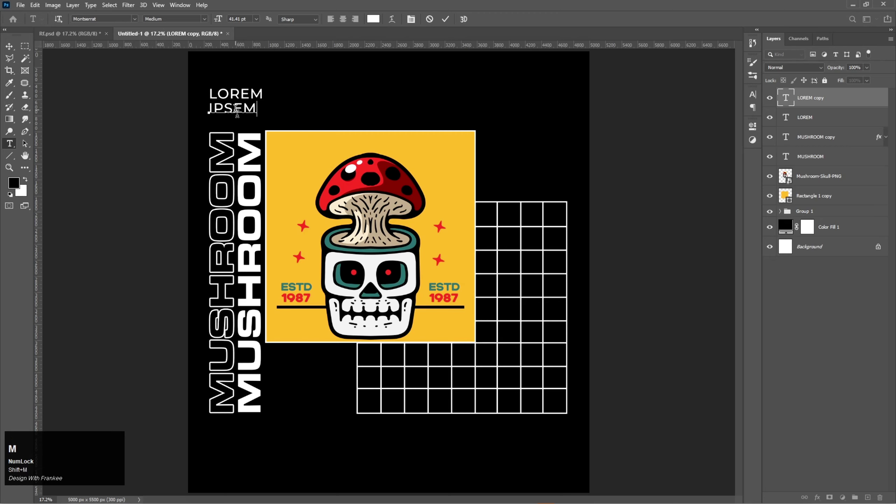
pyautogui.press('ctrl+a')
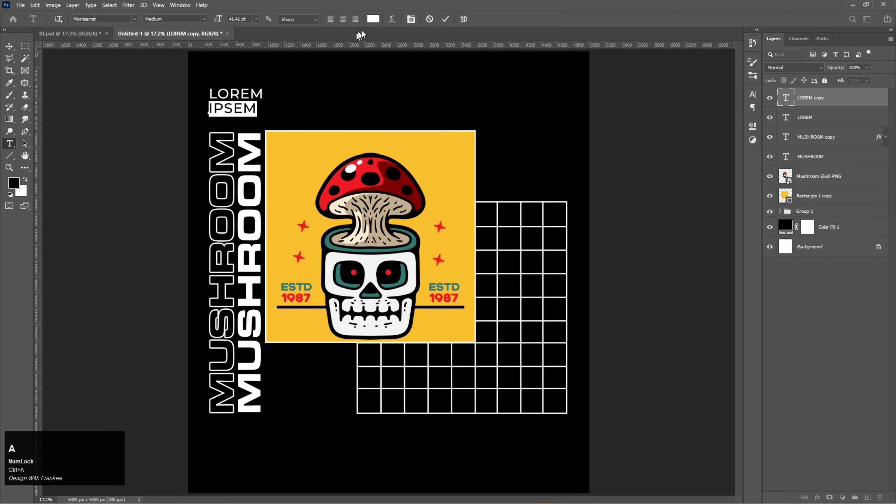
# Colour IPSEM yellow and set its weight to SemiBold.
pyautogui.doubleClick(376, 23)
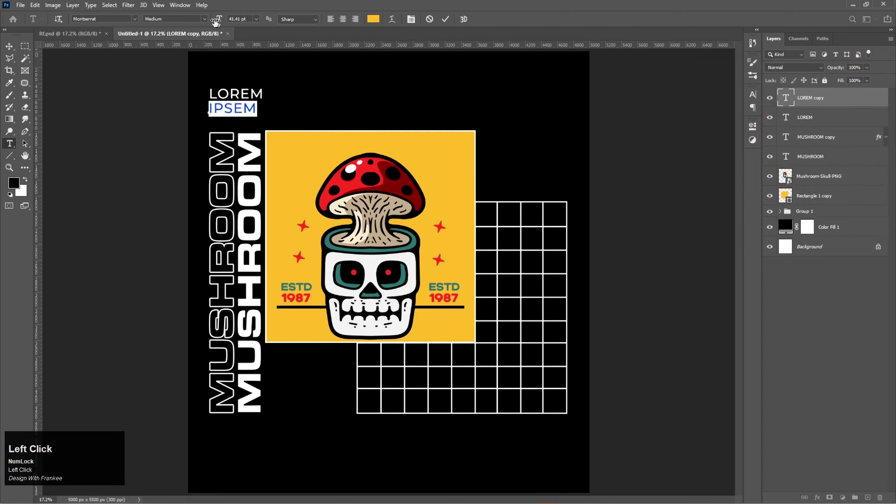
pyautogui.click(206, 23)
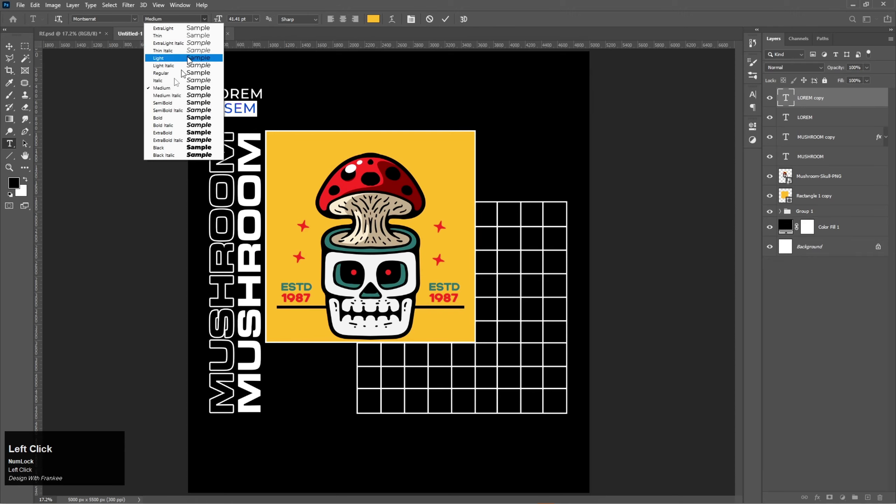
pyautogui.click(171, 108)
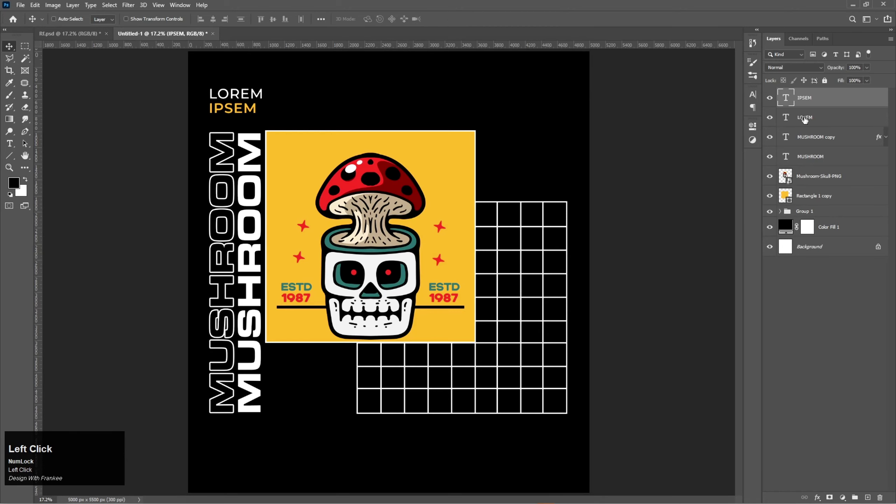
# Scale IPSEM and then LOREM so both words span the same width as one heading block.
pyautogui.click(805, 120)
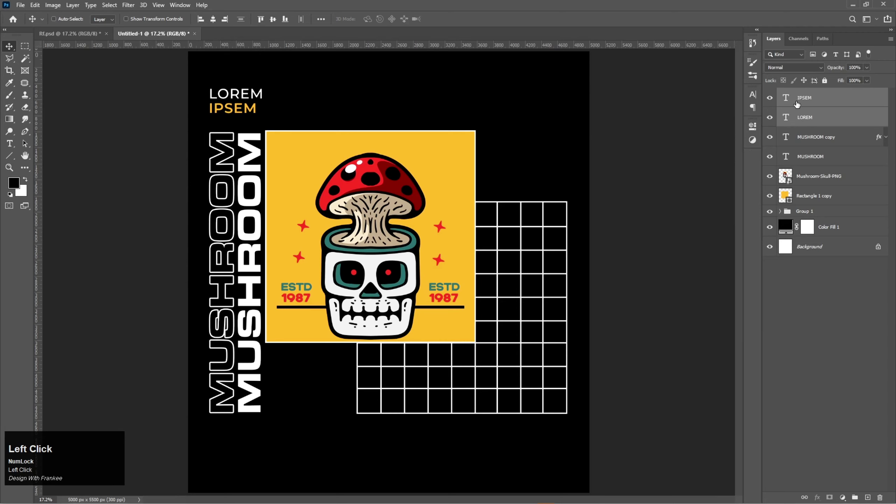
pyautogui.click(804, 104)
pyautogui.press('ctrl+t')
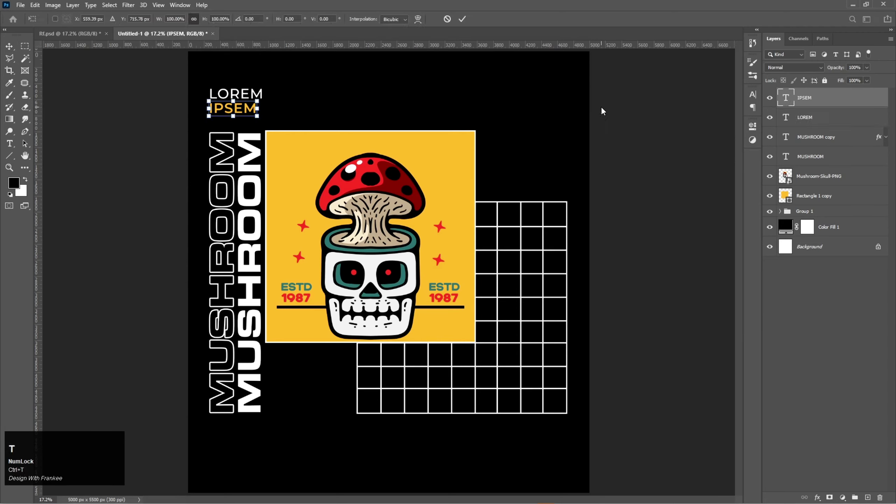
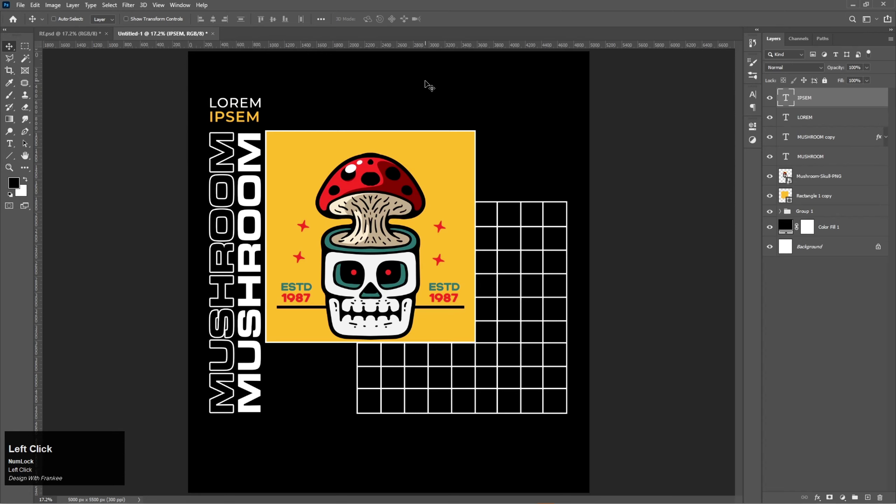
pyautogui.press('ctrl+t')
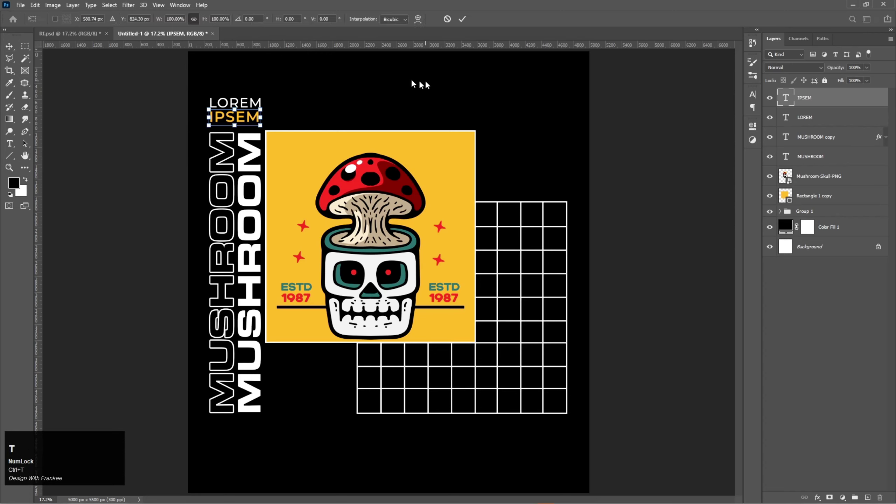
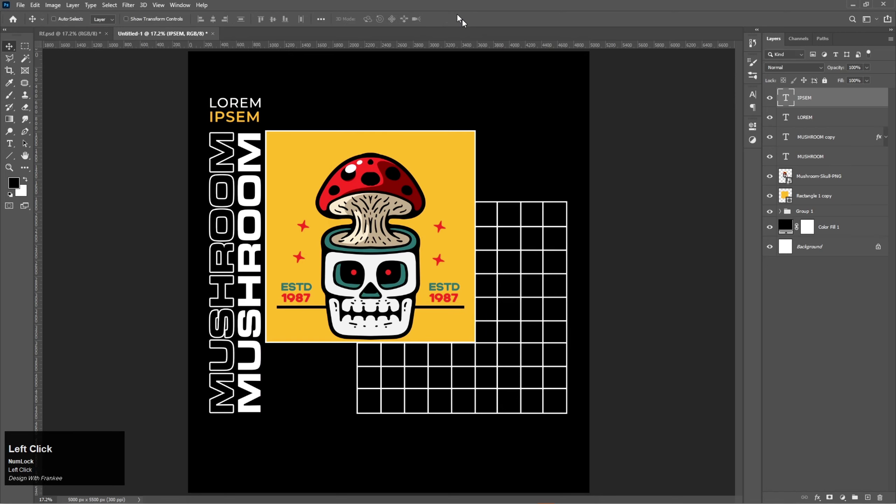
# Add a white lorem ipsum paragraph beside the heading and set its tracking to -60 in Character.
pyautogui.press('Delete')
pyautogui.rightClick(13, 145)
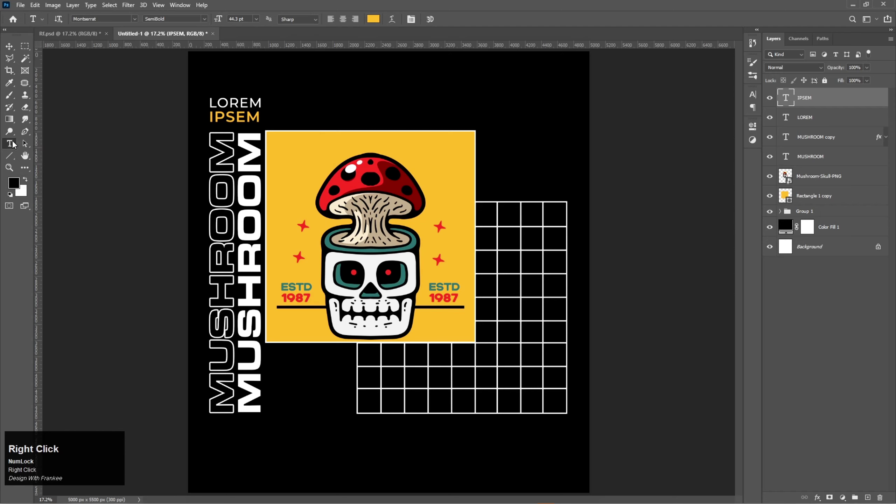
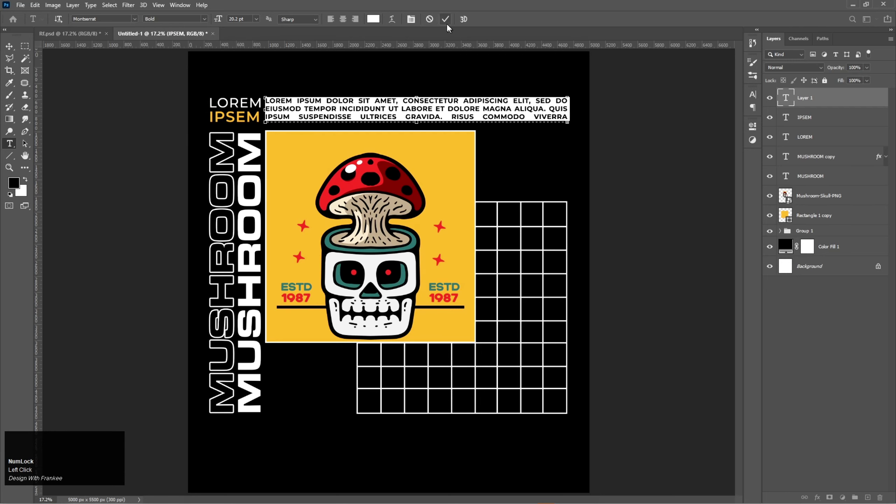
pyautogui.click(447, 24)
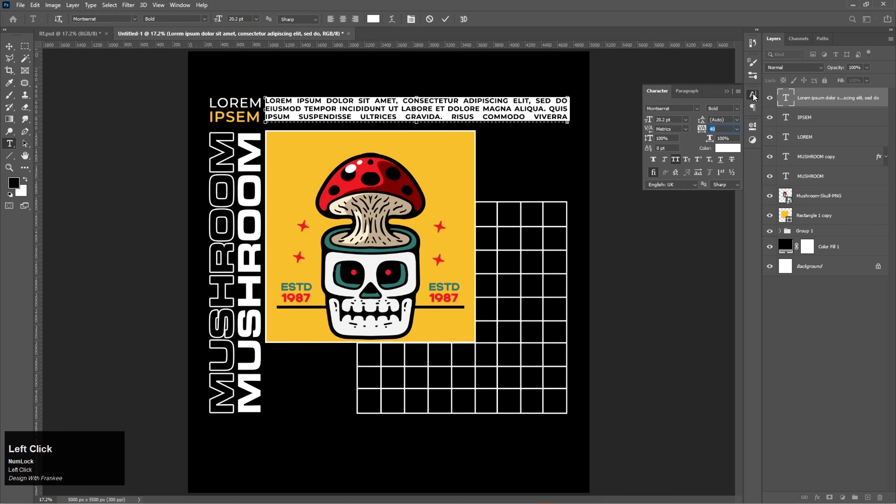
pyautogui.scroll(-3)
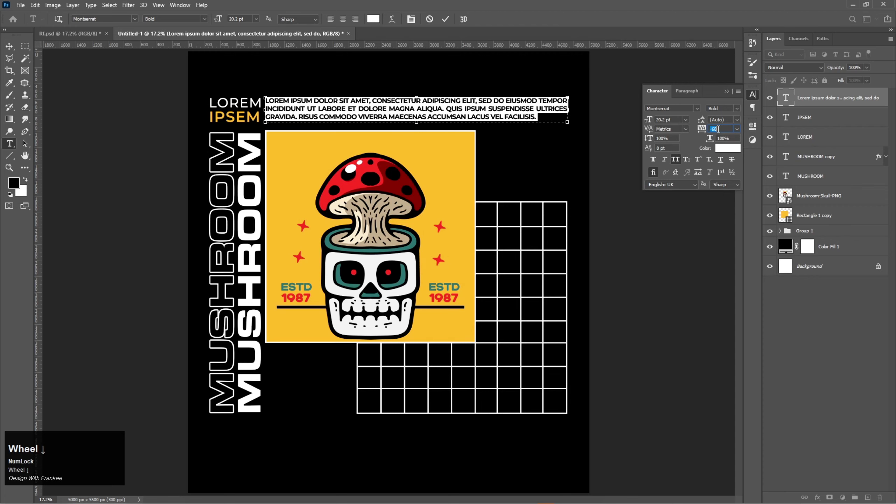
pyautogui.scroll(-3)
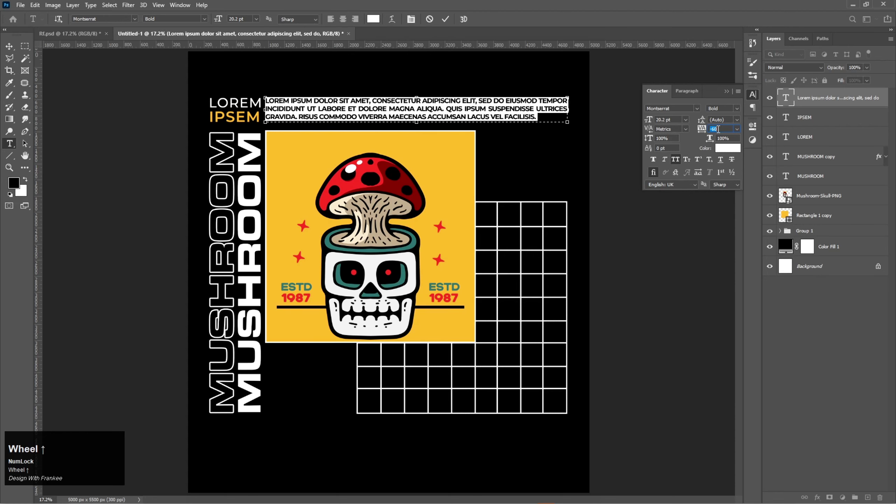
pyautogui.scroll(3)
pyautogui.click(446, 24)
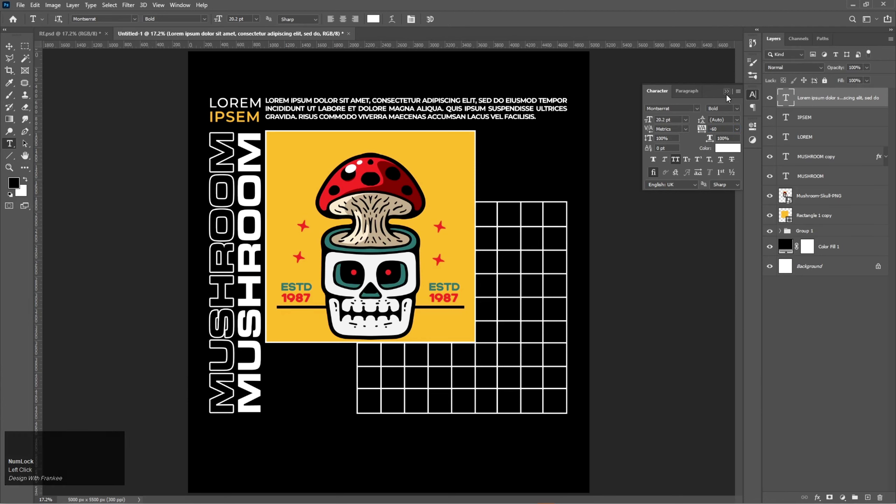
# Close the Character panel and Free Transform the paragraph to fit beside the heading.
pyautogui.click(730, 98)
pyautogui.press('v')
pyautogui.press('ctrl+t')
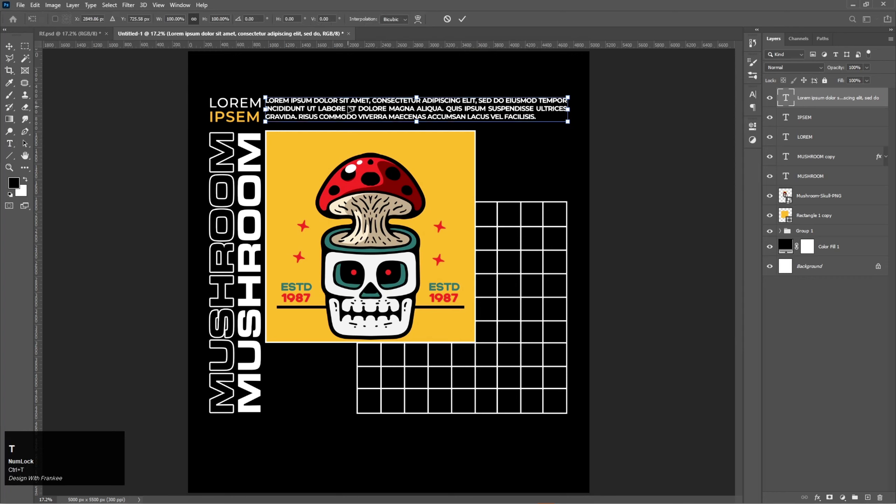
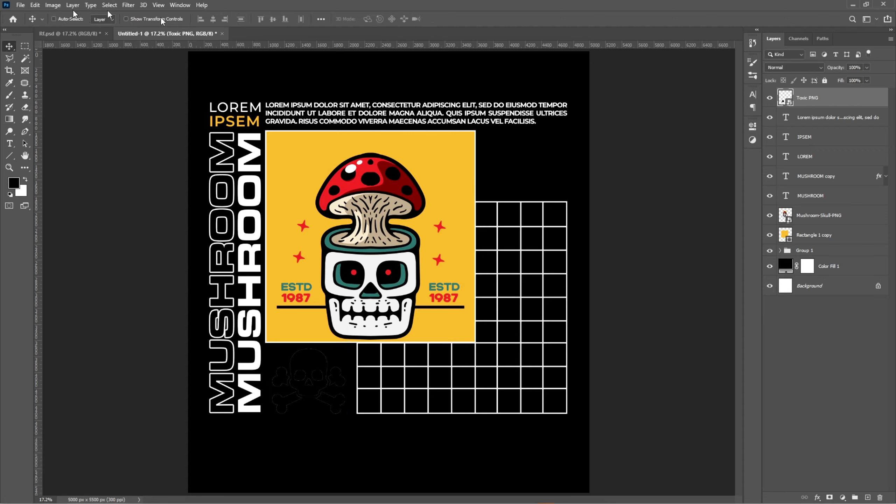
# Turn the Toxic PNG skull white with a Color Overlay and Alt-drag a copy to the top right.
pyautogui.rightClick(818, 96)
pyautogui.click(814, 101)
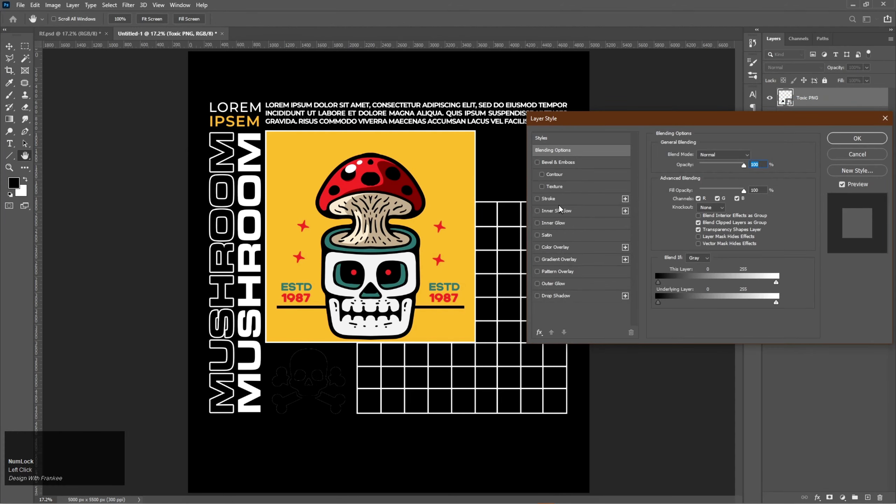
pyautogui.moveTo(562, 250); pyautogui.dragTo(855, 90)
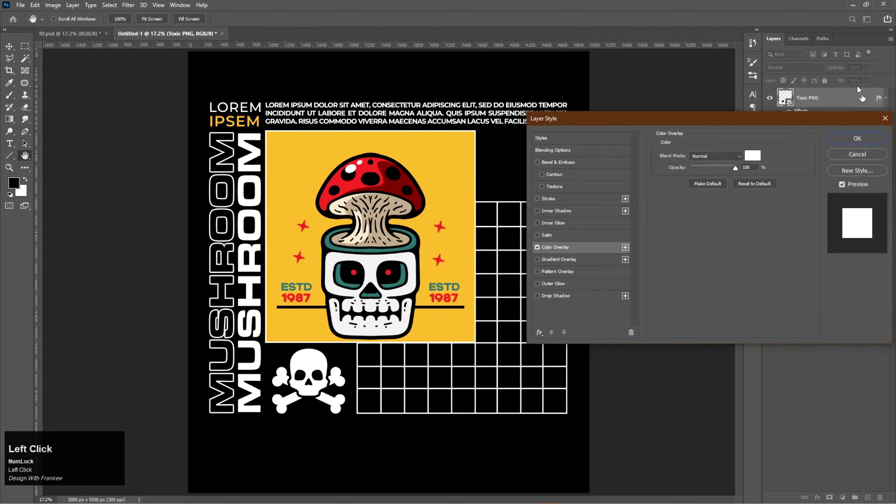
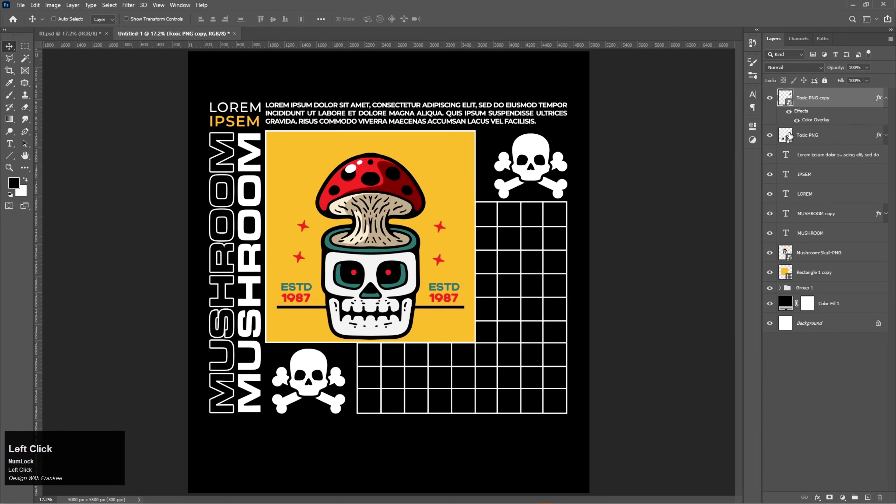
# Change the top-right skull copy's Color Overlay to yellow.
pyautogui.click(761, 160)
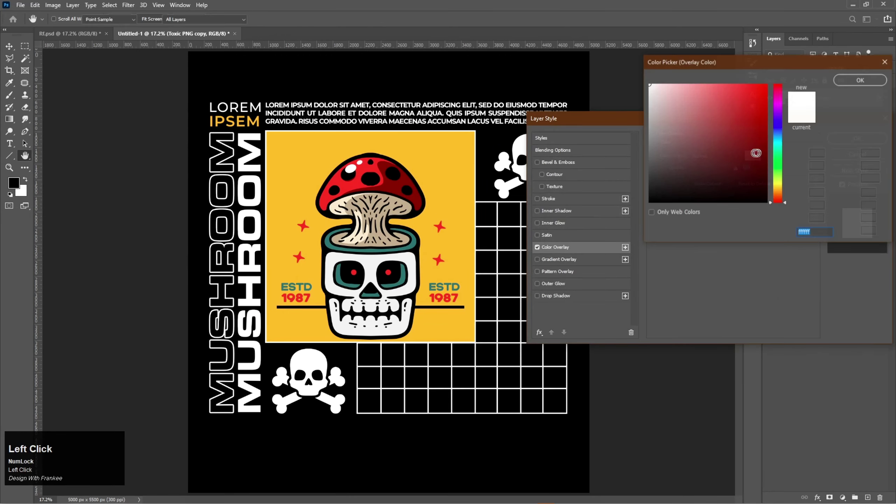
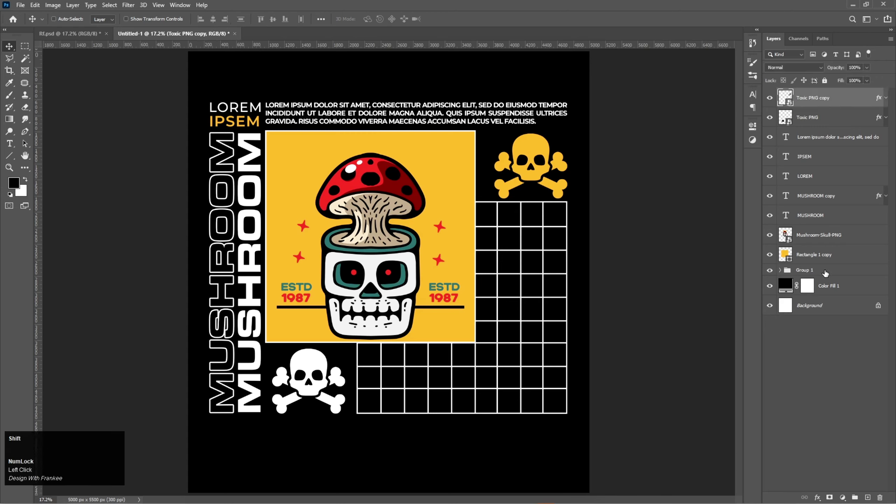
# Group all poster layers with Ctrl+G and scale the group up to fill the black poster.
pyautogui.press('g')
pyautogui.press('ctrl+t')
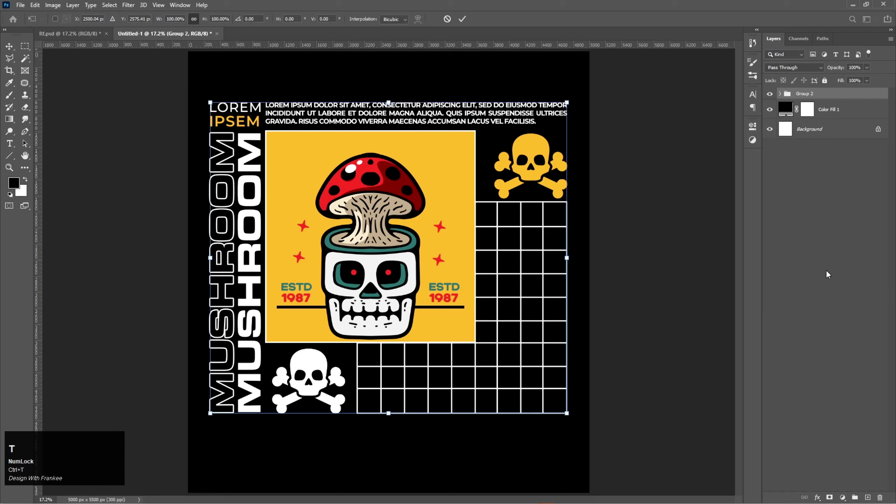
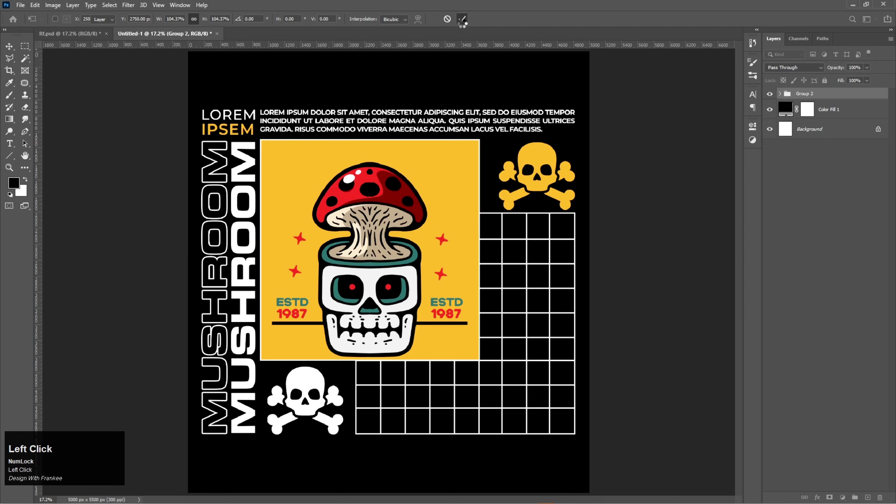
pyautogui.click(770, 100)
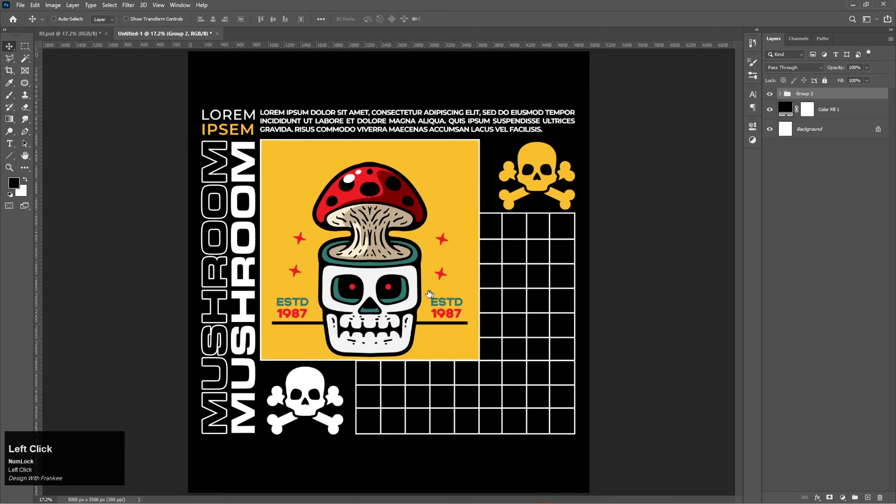